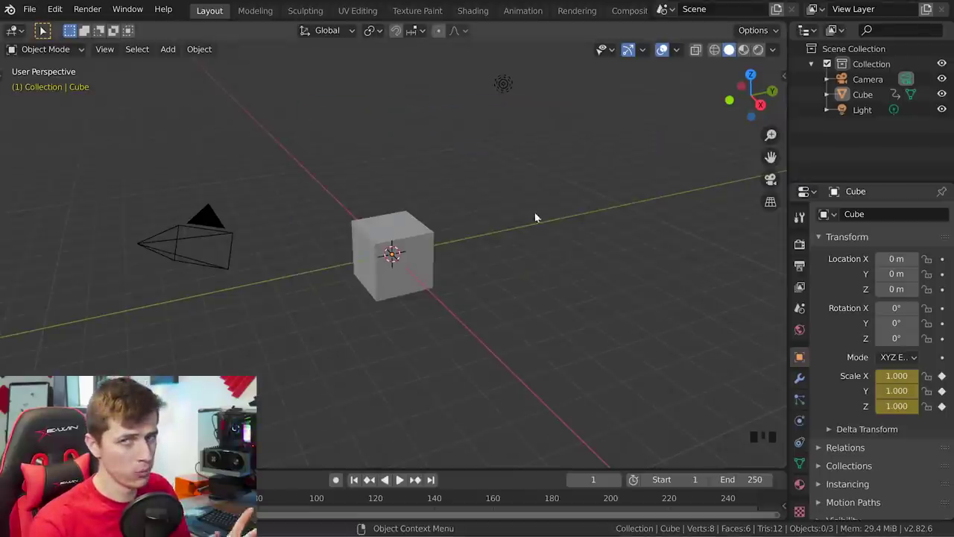
- Delete the default cube and light, leaving only the camera in the scene
click(425, 248)
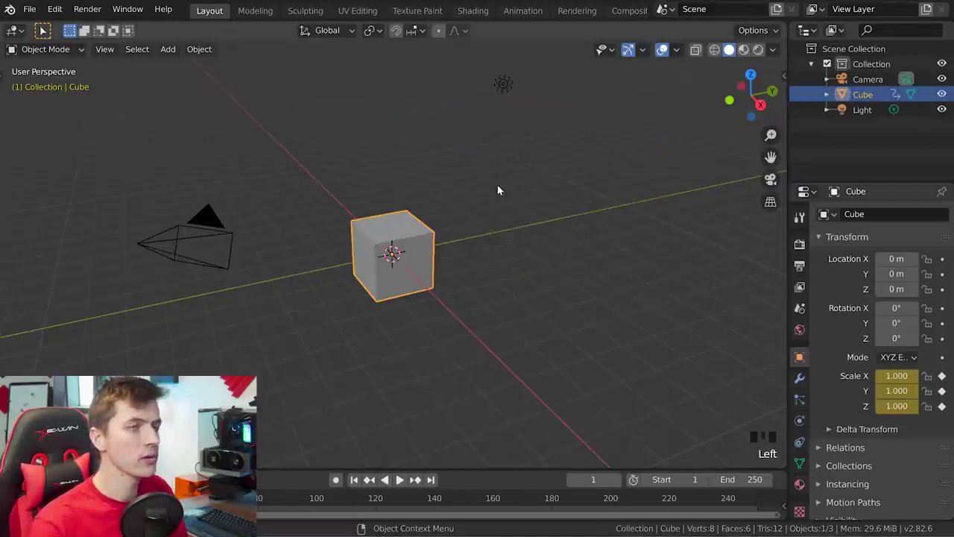
click(501, 86)
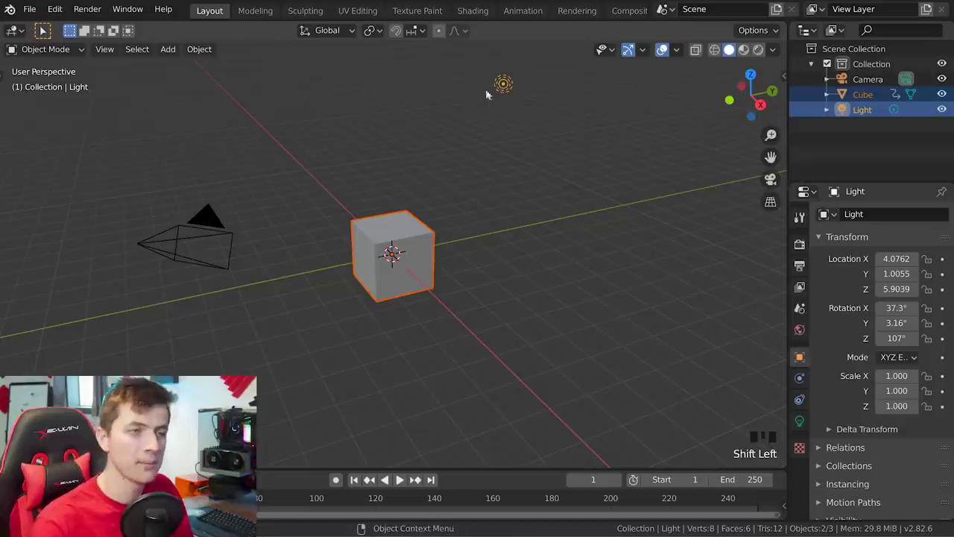
key(x)
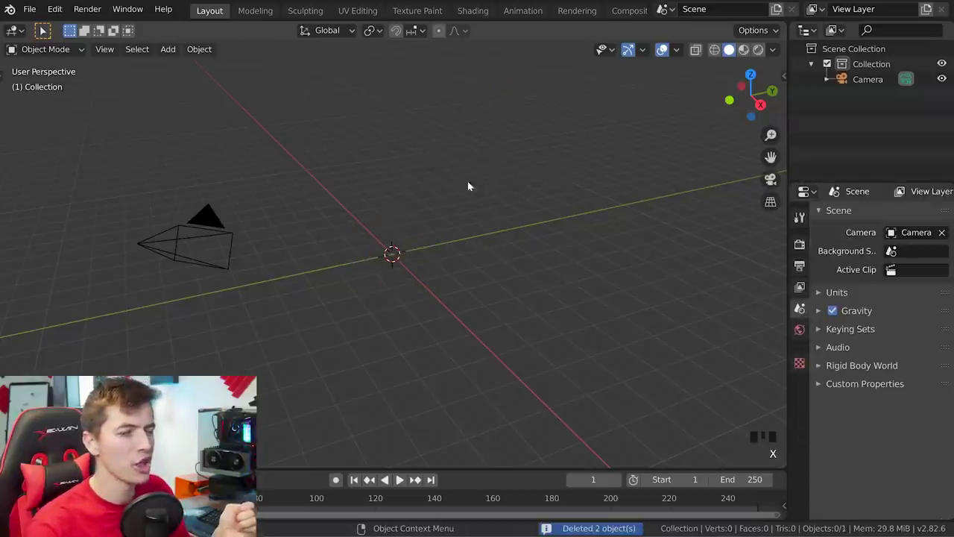
scroll(up, 3)
middle_click(420, 225)
- Add a UV sphere at the origin from the Add > Mesh menu
key(shift+a)
key(shift+a)
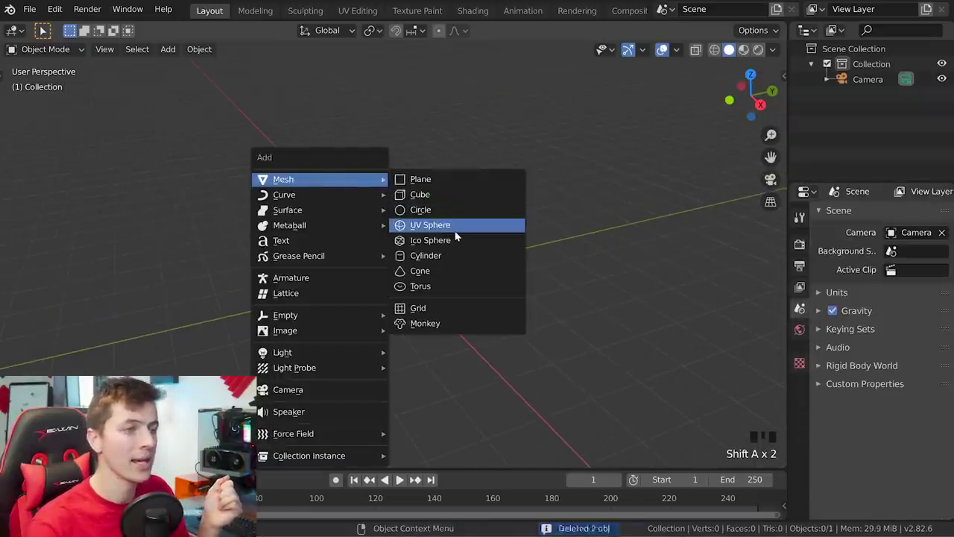
scroll(up, 3)
scroll(down, 3)
scroll(up, 3)
- Add a cylinder, raise it above the sphere and shrink it into a thin vertical rod
key(shift+a)
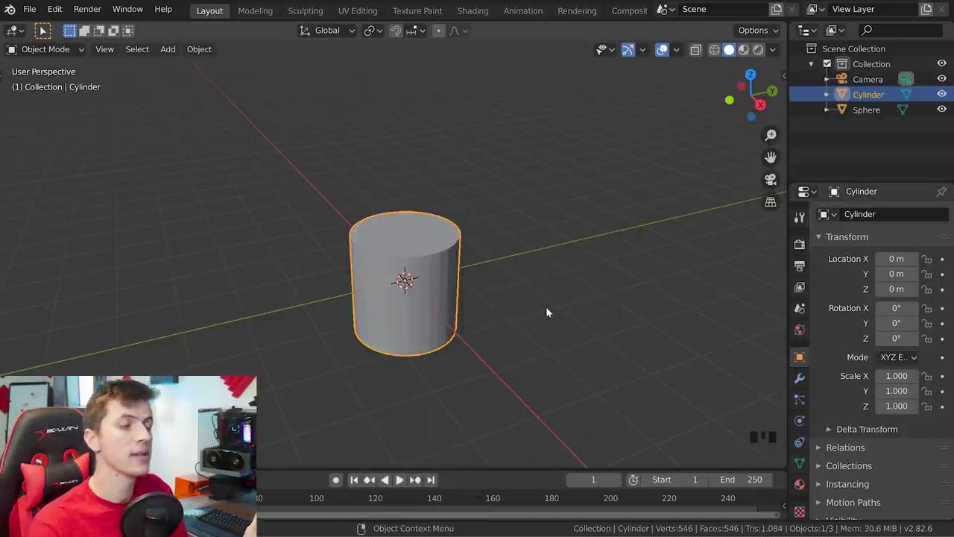
key(g)
scroll(down, 3)
key(s)
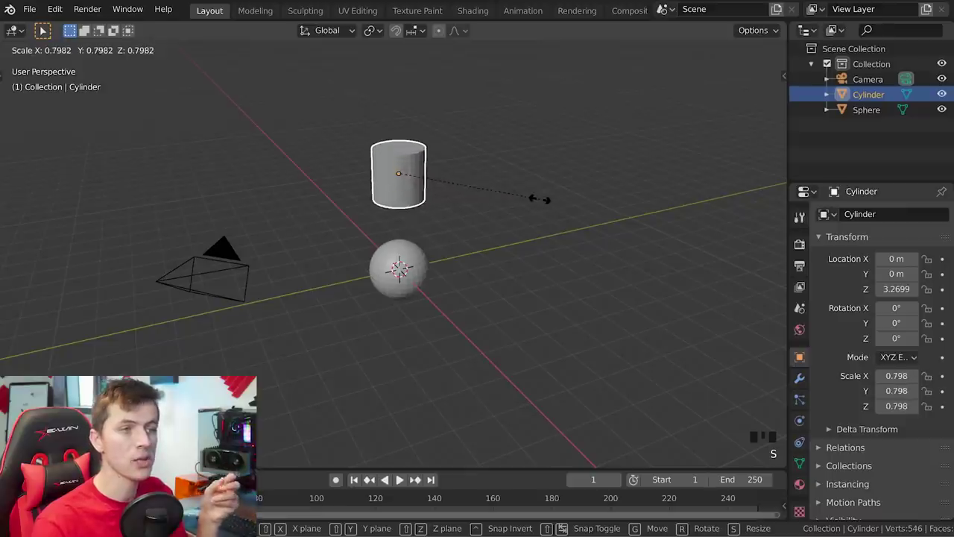
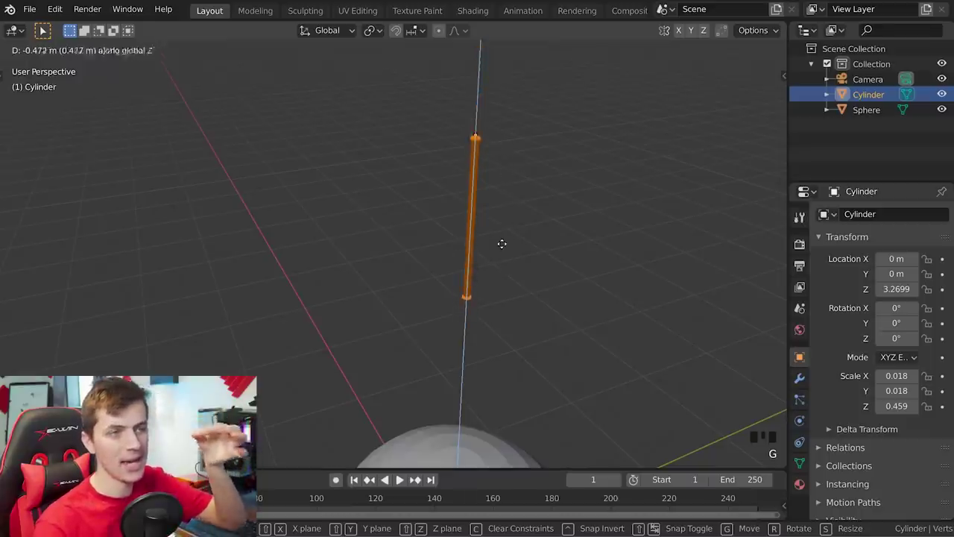
key(Tab)
- Inspect the rod from another angle and enter Edit Mode on its mesh
scroll(down, 3)
drag(501, 290, 494, 250)
scroll(down, 3)
key(Tab)
key(a)
key(a)
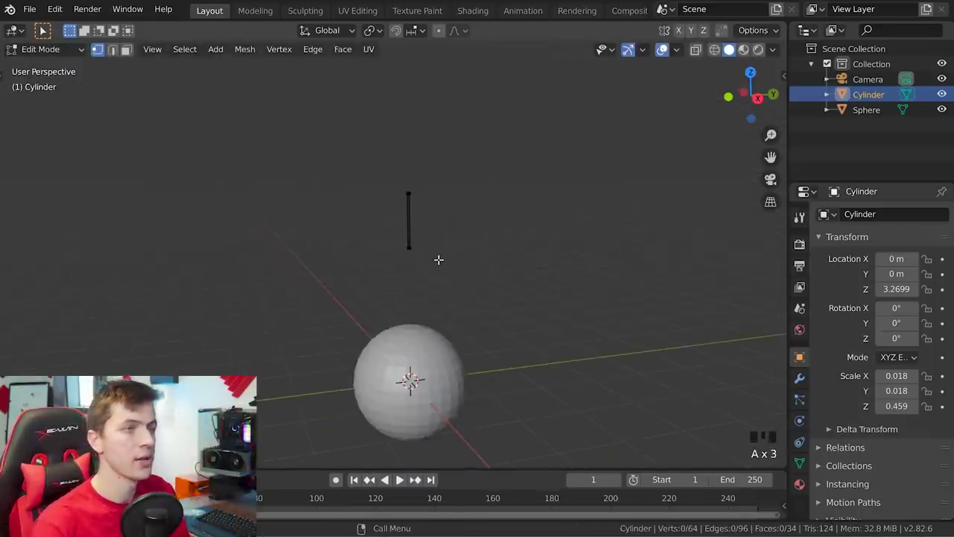
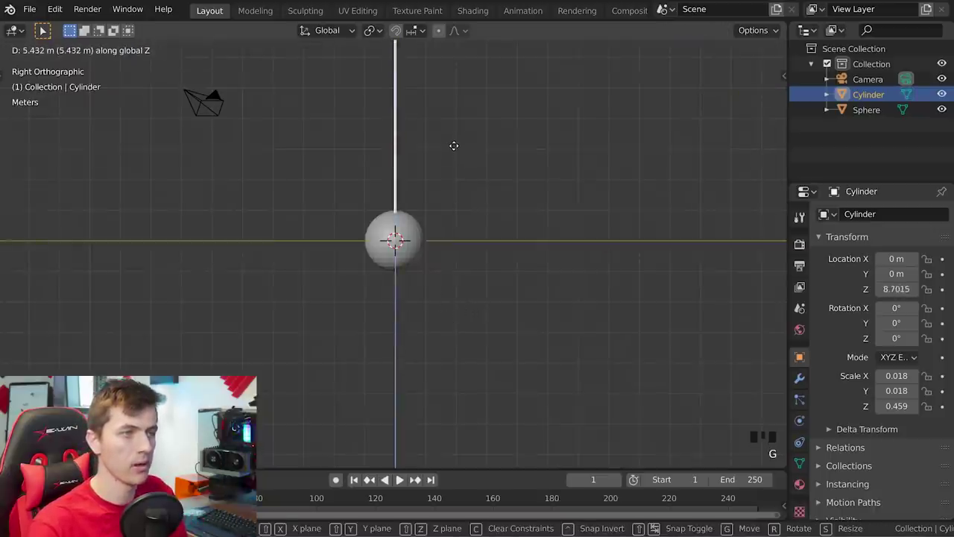
- Join the sphere to the rod as one pendulum object and test-rotate its swing
drag(466, 169, 505, 253)
scroll(up, 3)
click(430, 353)
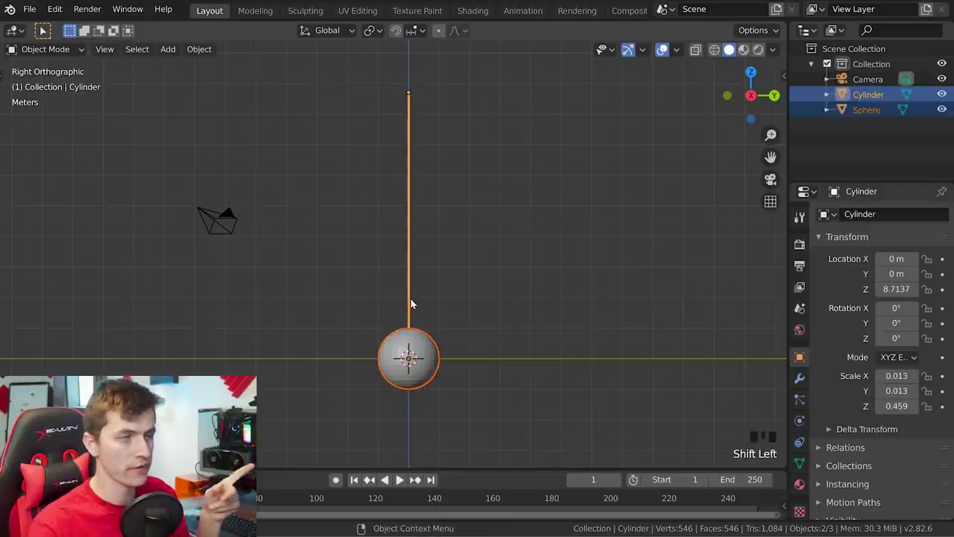
key(ctrl+j)
key(r)
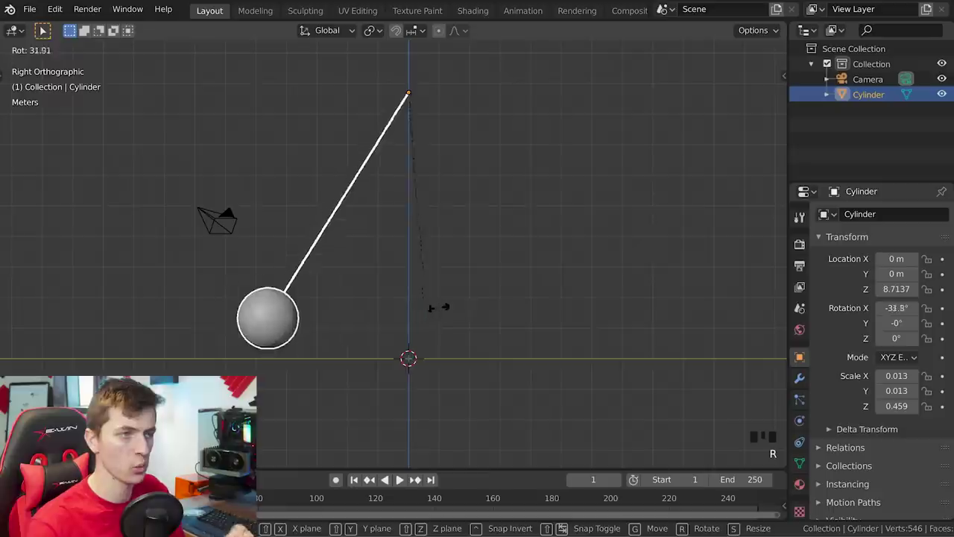
- Zoom in and bring the view round to face the pendulum ball from the front
scroll(up, 3)
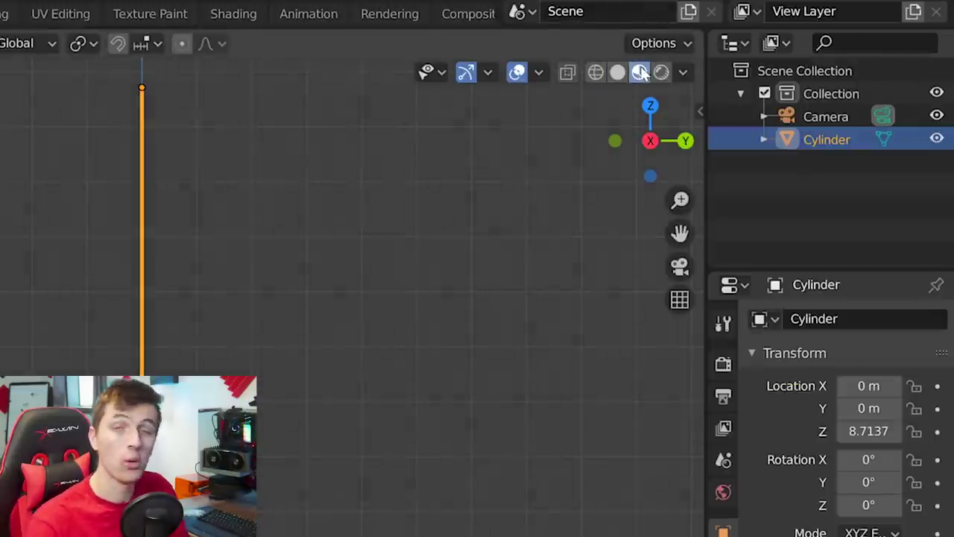
scroll(up, 3)
scroll(up, 3)
drag(549, 301, 590, 264)
- Add a circle at the ball's centre facing front and slide its vertices to shape the ring band
key(shift+a)
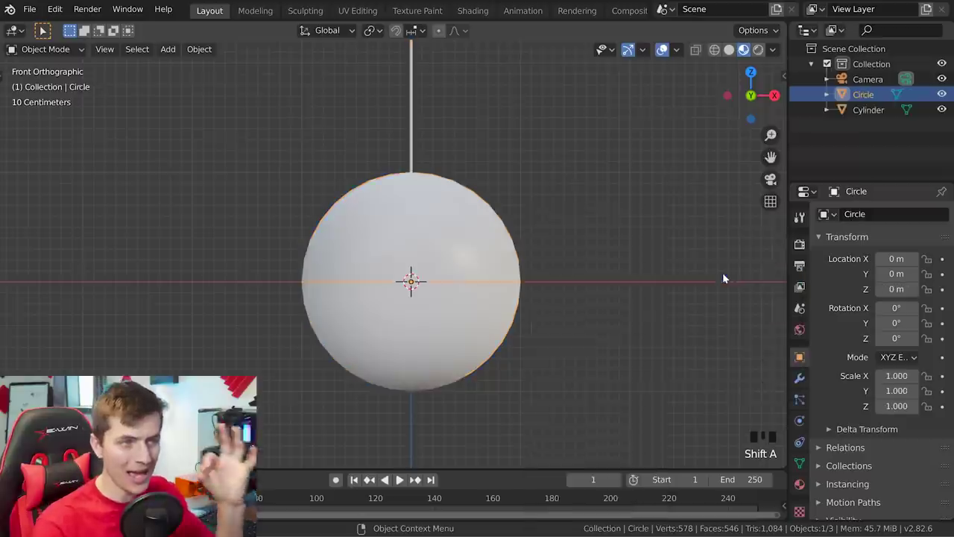
key(r)
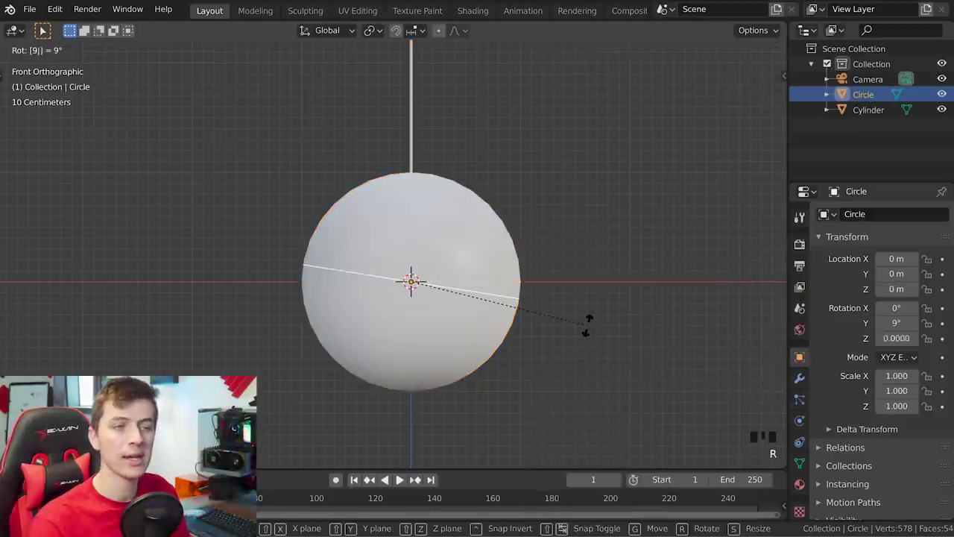
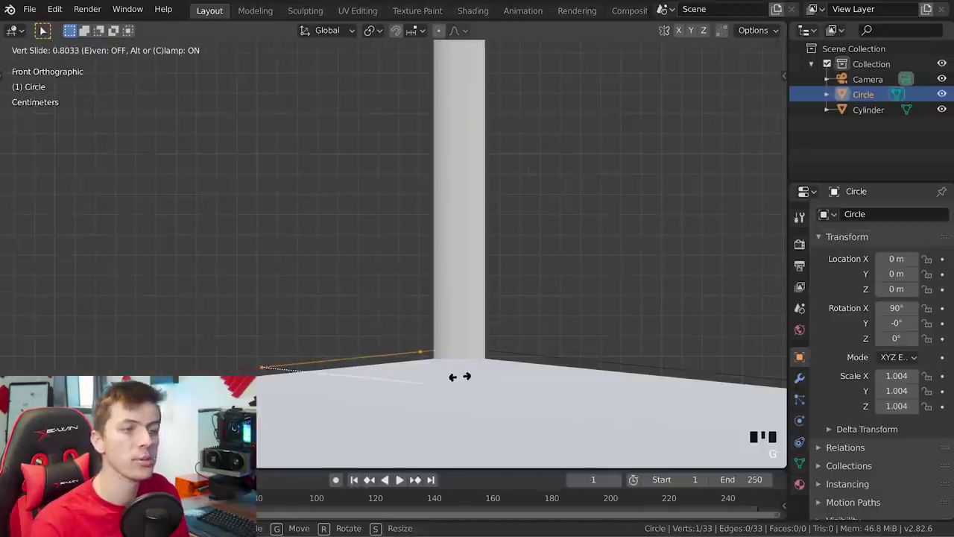
key(g)
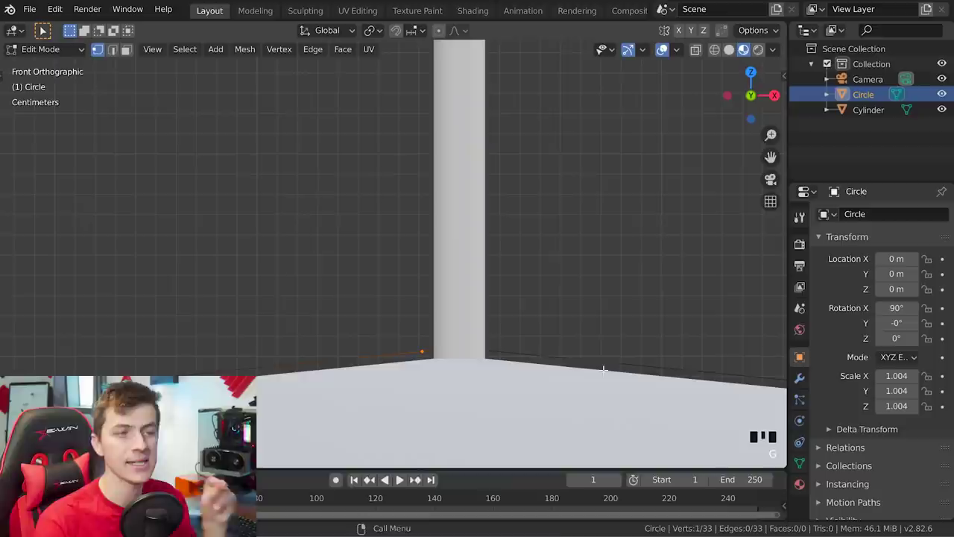
key(ctrl+r)
key(g)
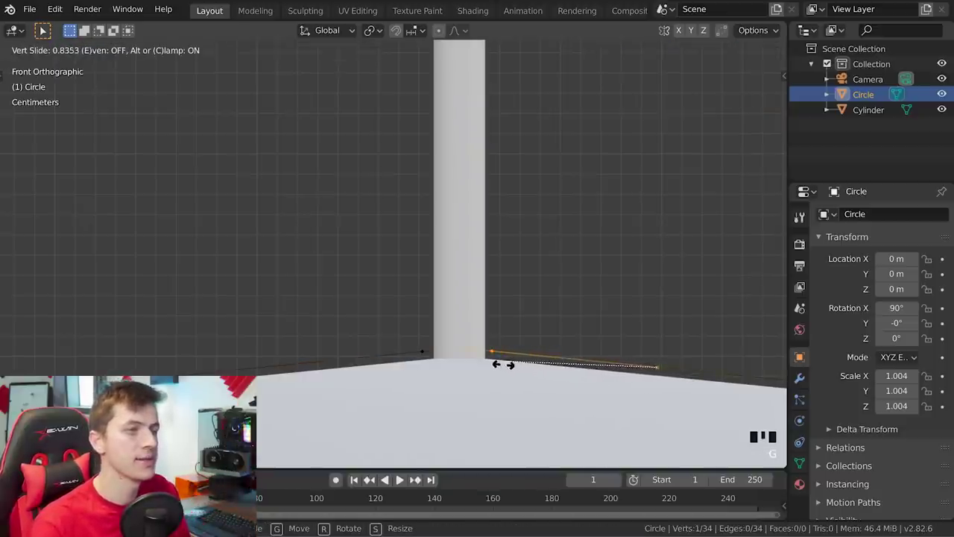
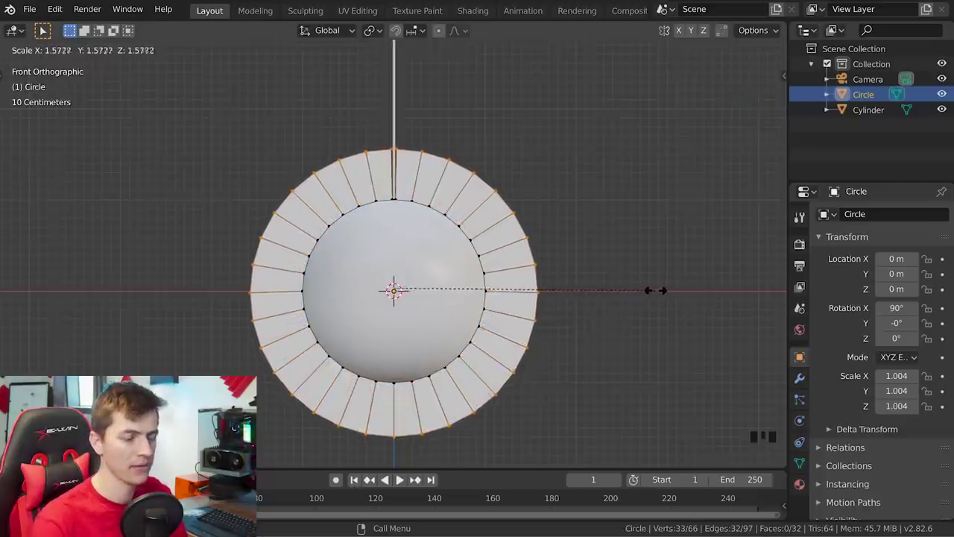
- Give the ring a 0.7 m thickness modifier and return to Object Mode
drag(523, 326, 795, 381)
click(795, 380)
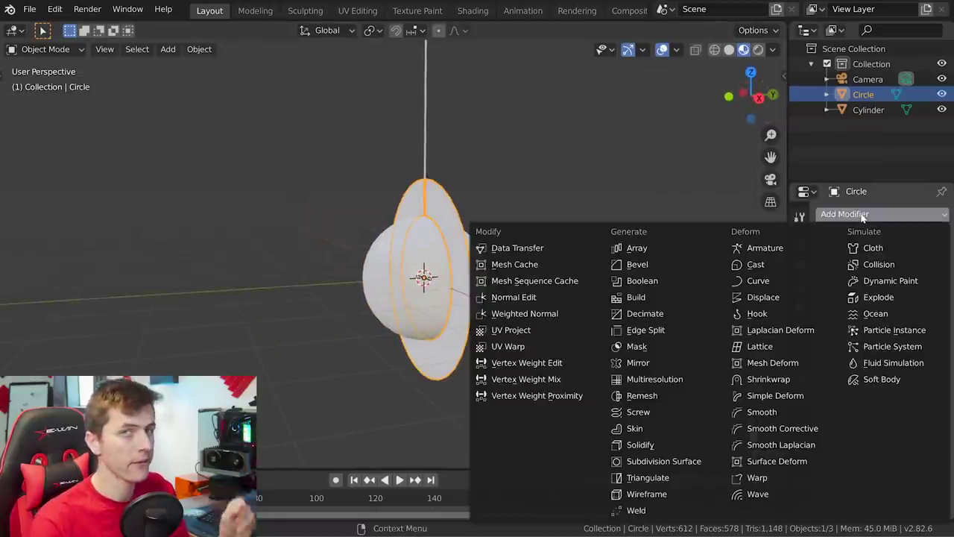
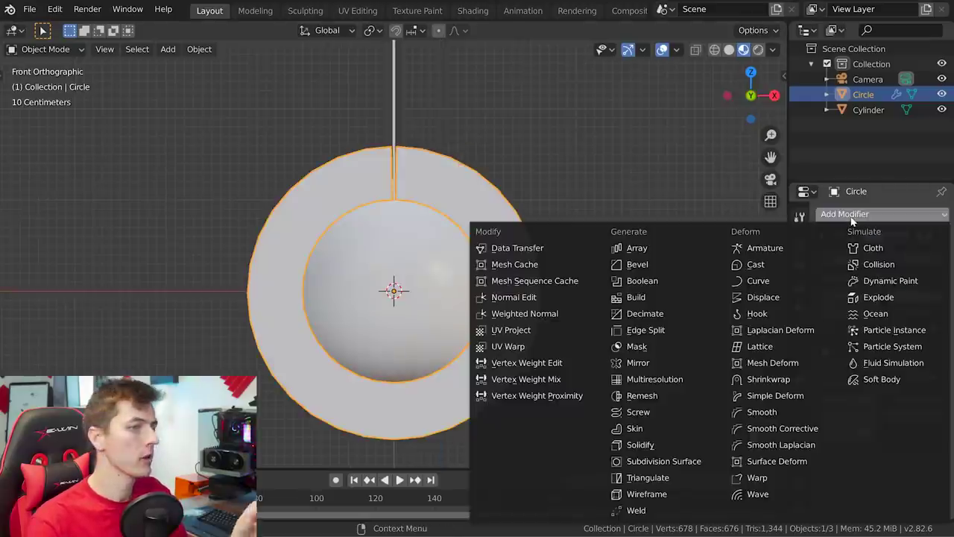
drag(692, 464, 696, 380)
scroll(down, 3)
click(876, 482)
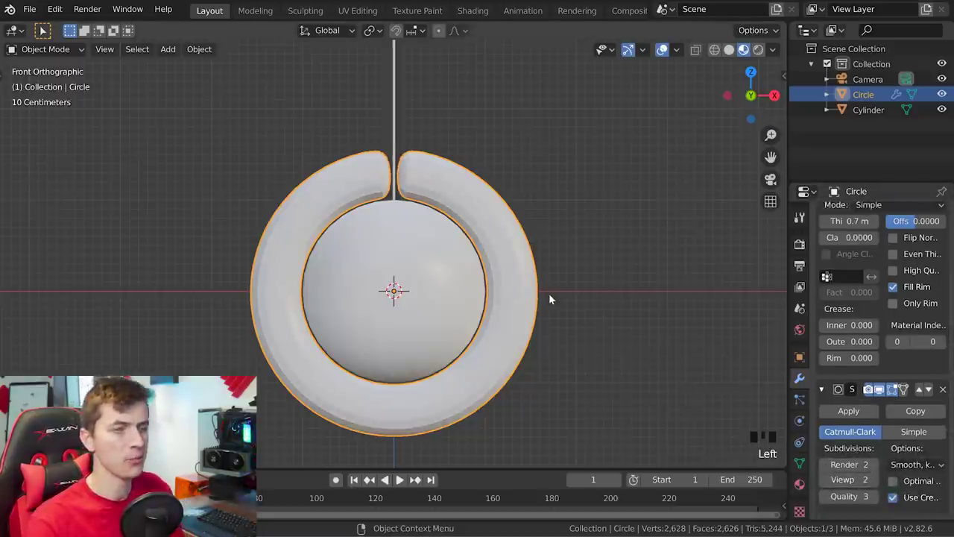
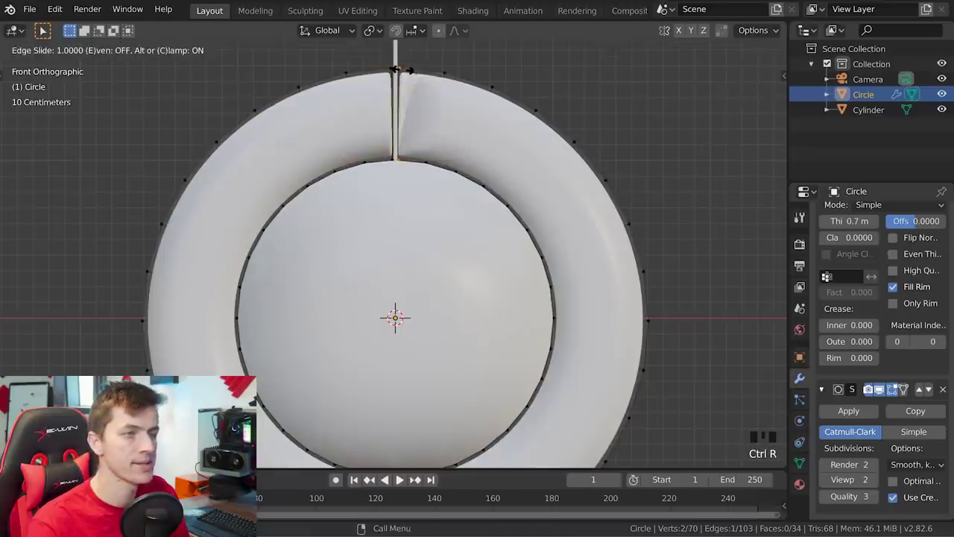
key(Tab)
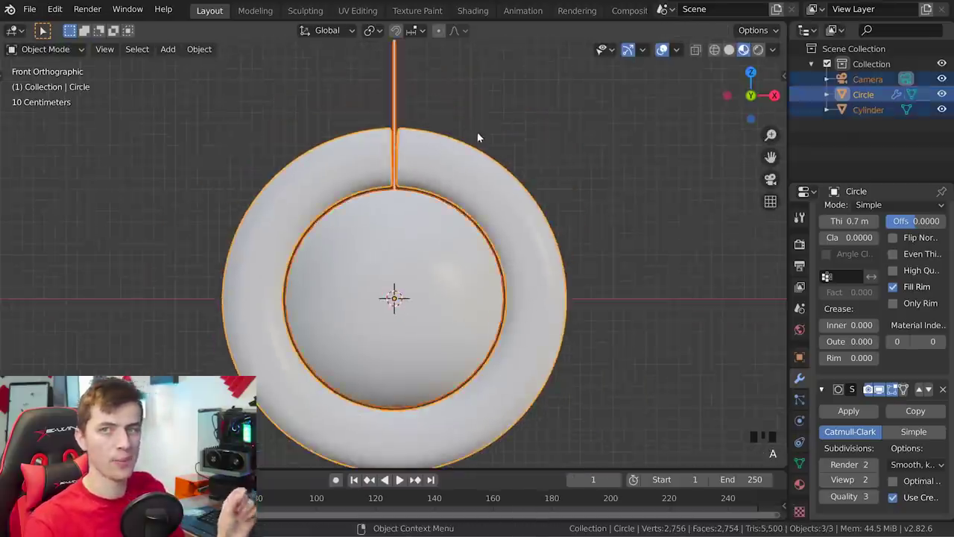
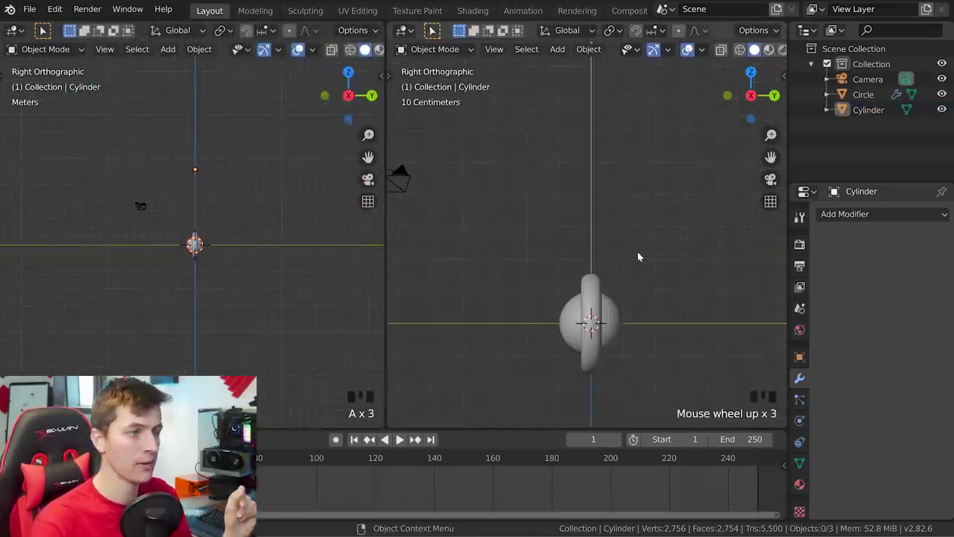
- Turn the left area into the Graph Editor and begin tilting the pendulum sideways for frame 1
middle_click(636, 267)
drag(21, 35, 161, 127)
scroll(down, 3)
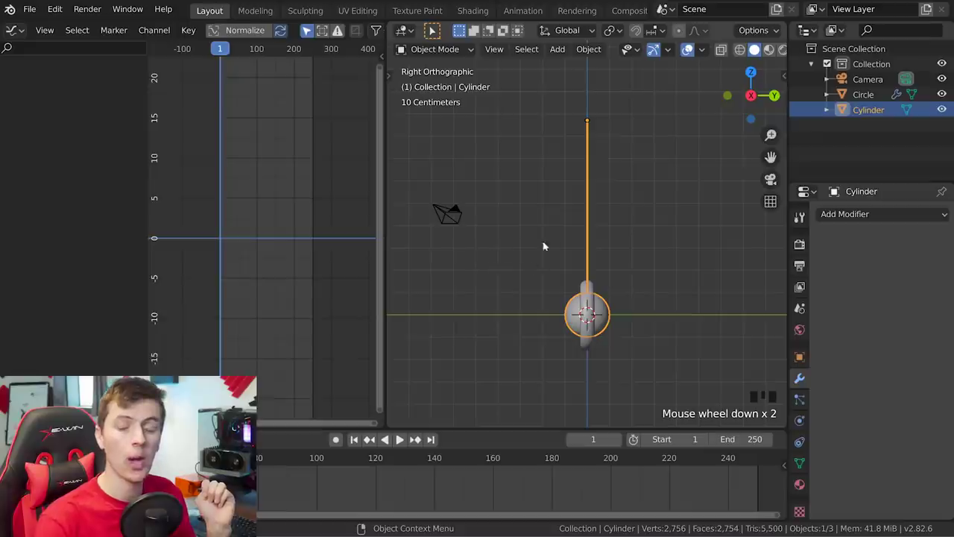
key(r)
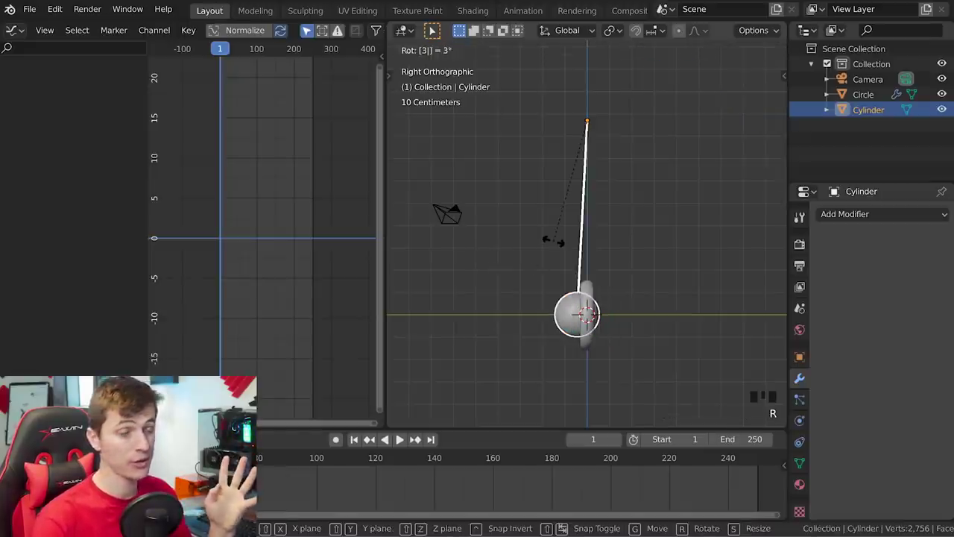
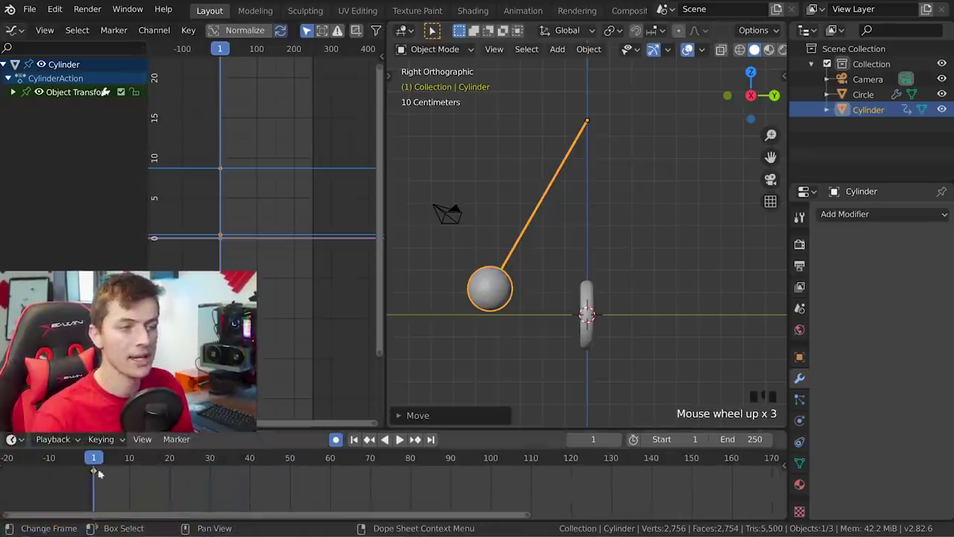
- Key the pendulum swung to the opposite side at frame 120 and back at frame 240
key(a)
key(a)
scroll(down, 3)
drag(464, 459, 551, 276)
scroll(up, 3)
key(r)
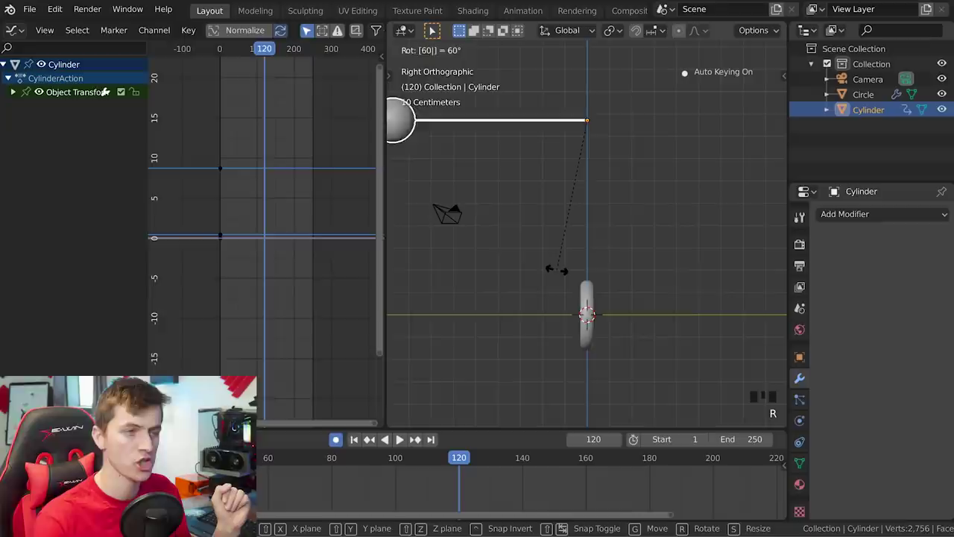
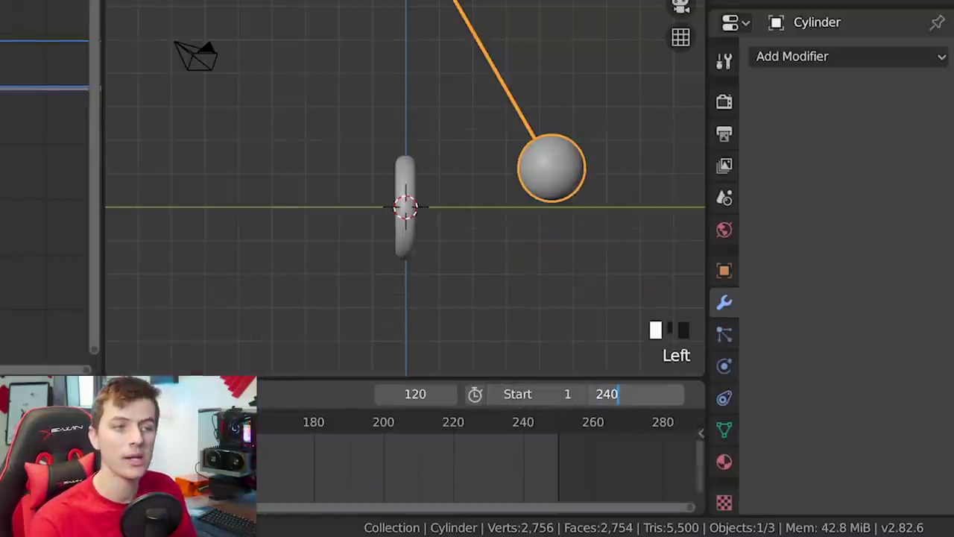
click(749, 501)
key(shift+d)
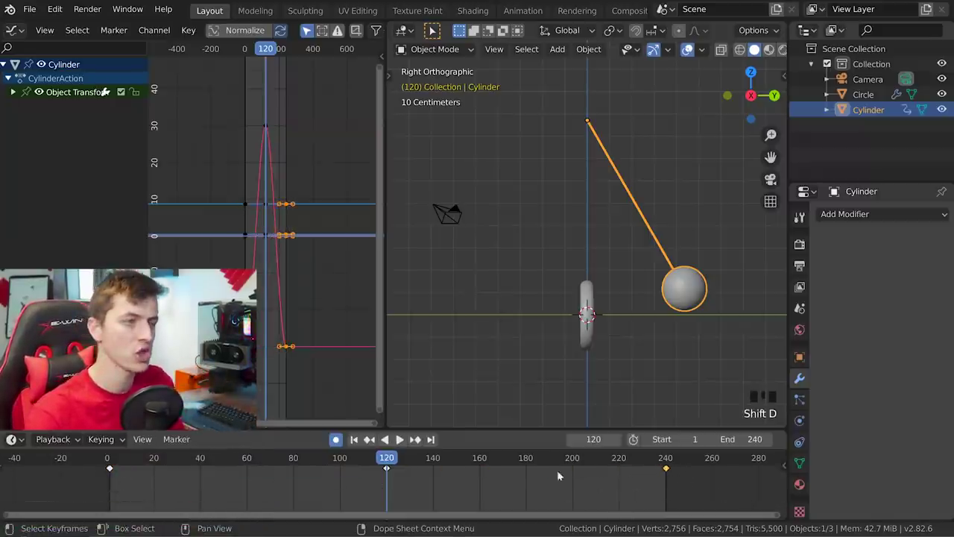
drag(393, 458, 571, 448)
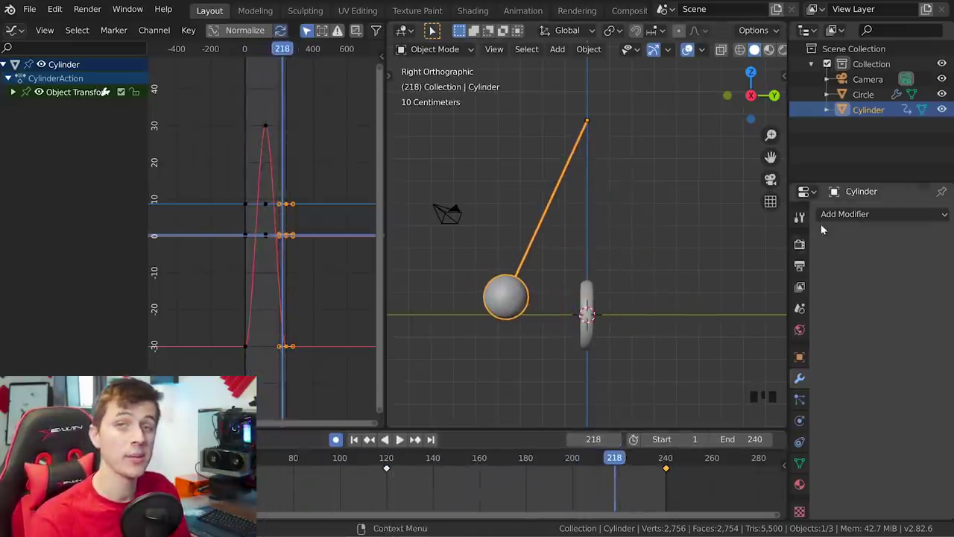
- Set the scene to 60 fps with end frame 240 and play back the swing
click(803, 267)
drag(945, 406, 368, 441)
click(401, 438)
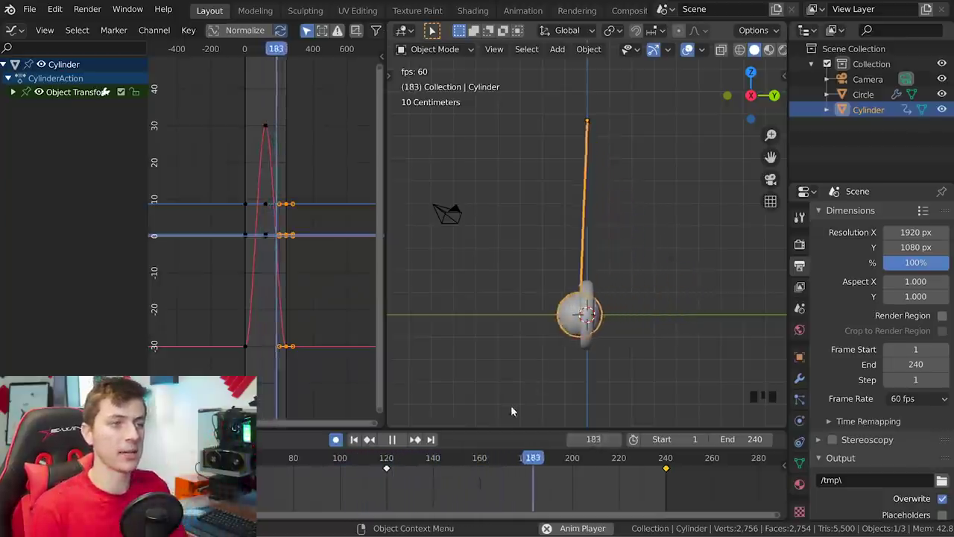
click(396, 443)
click(245, 349)
scroll(up, 3)
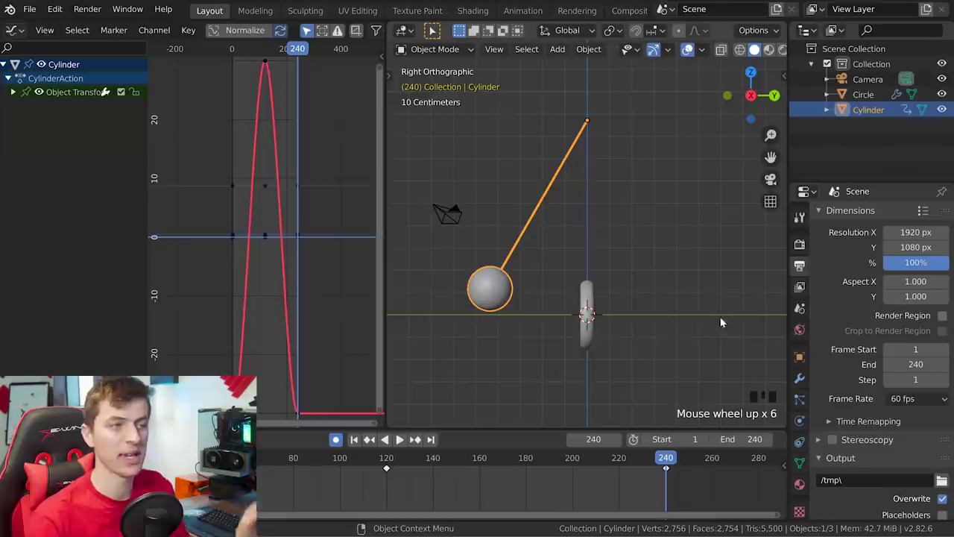
scroll(down, 3)
- Widen the handles of the rotation curve's top and bottom keyframes to ease each turn
key(s)
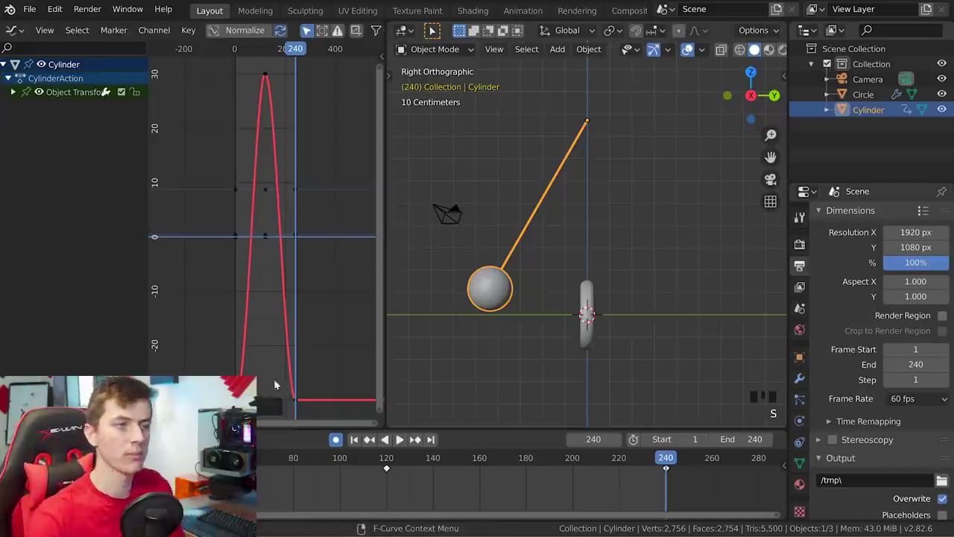
click(268, 78)
key(s)
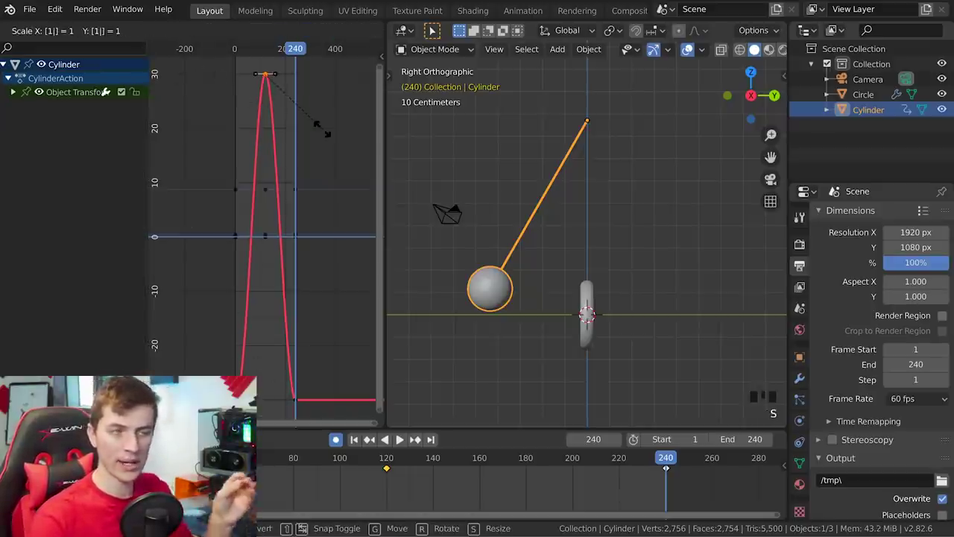
click(301, 398)
key(s)
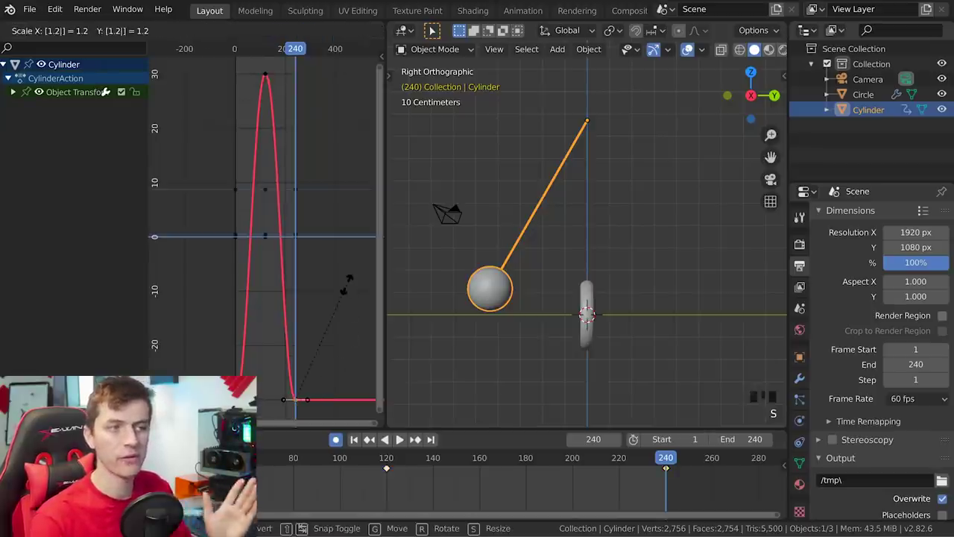
scroll(down, 3)
scroll(up, 3)
- Add a Cycles modifier to the pendulum's X Euler Rotation curve so the swing repeats
key(n)
click(19, 98)
click(54, 149)
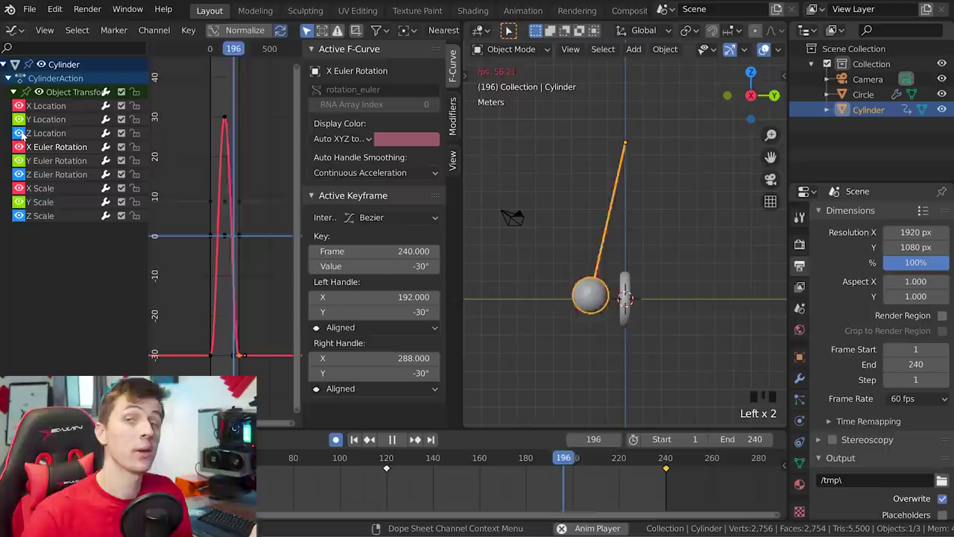
drag(23, 133, 398, 219)
click(456, 124)
drag(348, 73, 237, 250)
key(a)
- Play the animation to confirm the swing now loops endlessly
key(a)
scroll(down, 3)
scroll(down, 3)
scroll(up, 3)
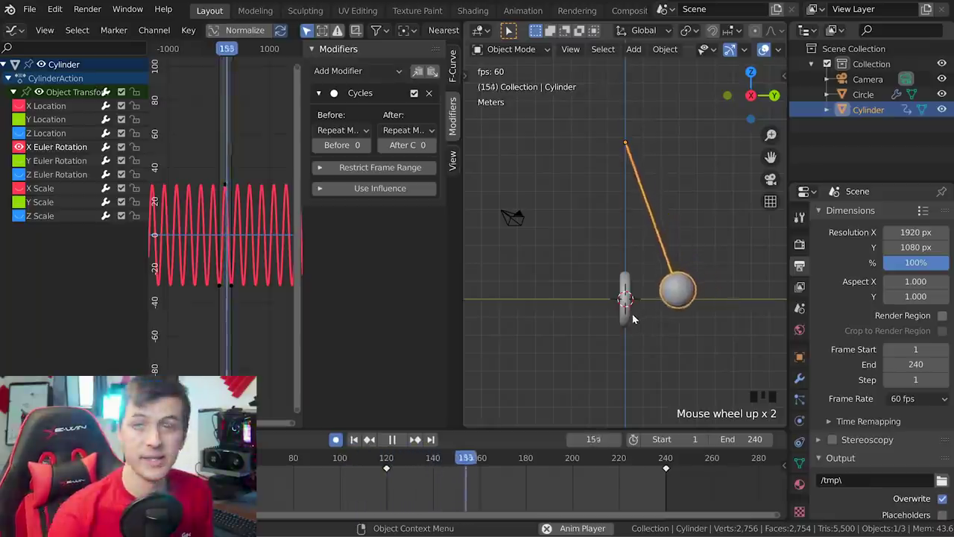
- Duplicate the pendulum and select the copy's Z rotation channel
scroll(up, 3)
scroll(down, 3)
drag(622, 302, 682, 278)
key(KP_3)
key(shift+d)
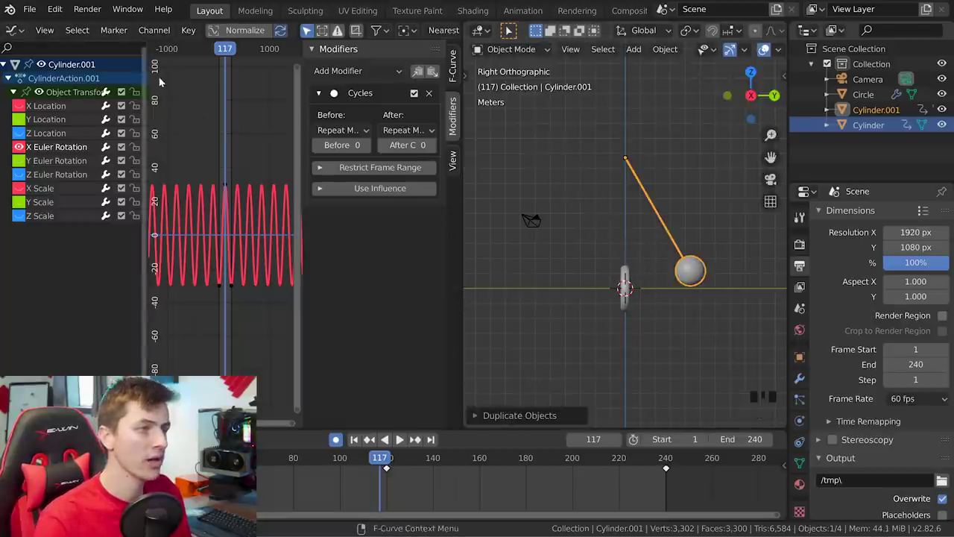
click(22, 149)
click(21, 176)
click(61, 176)
- Rotate the copy around the vertical axis so its ball swings on a different path
scroll(up, 3)
key(a)
scroll(up, 3)
key(g)
scroll(down, 3)
drag(236, 173, 245, 268)
scroll(up, 3)
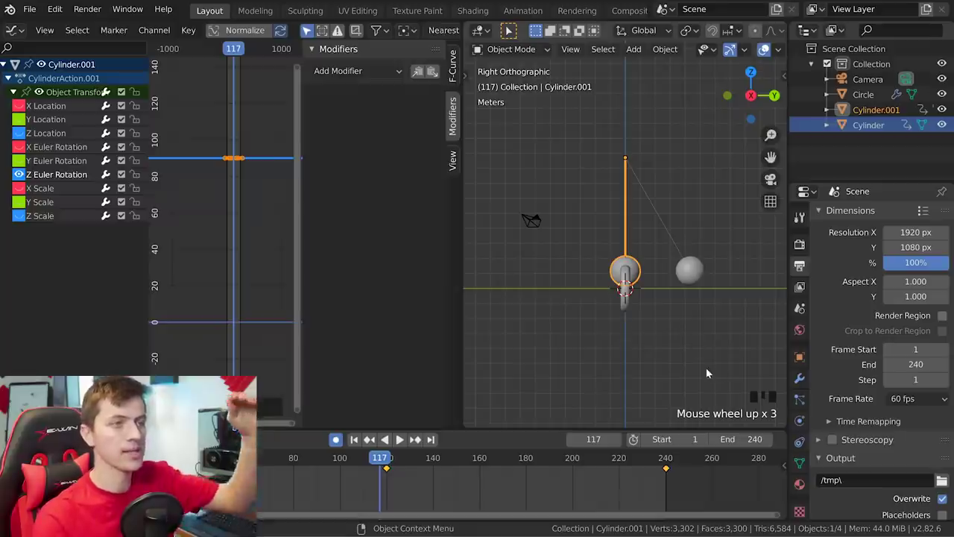
- Orbit to a perspective view of both pendulums and play back their swings
drag(635, 295, 373, 457)
drag(372, 458, 401, 441)
click(399, 439)
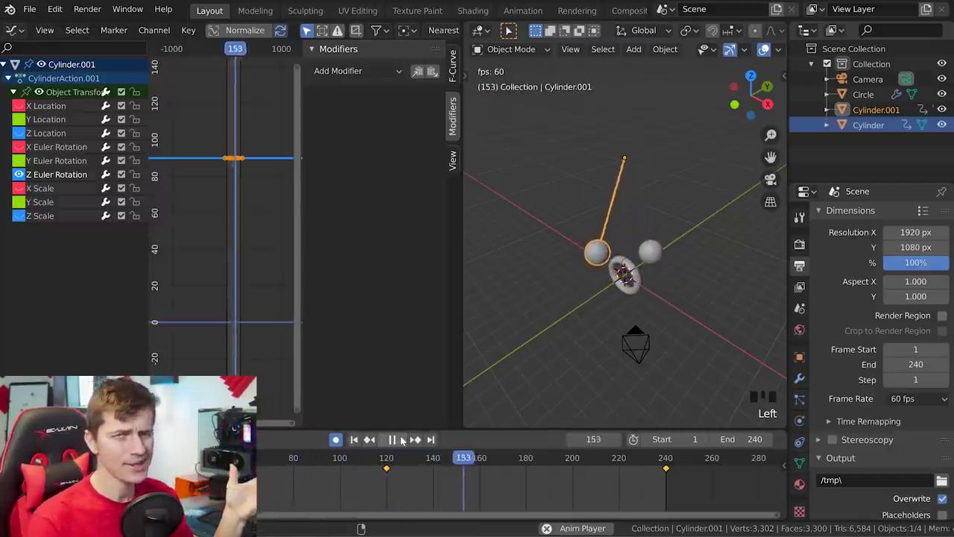
click(404, 439)
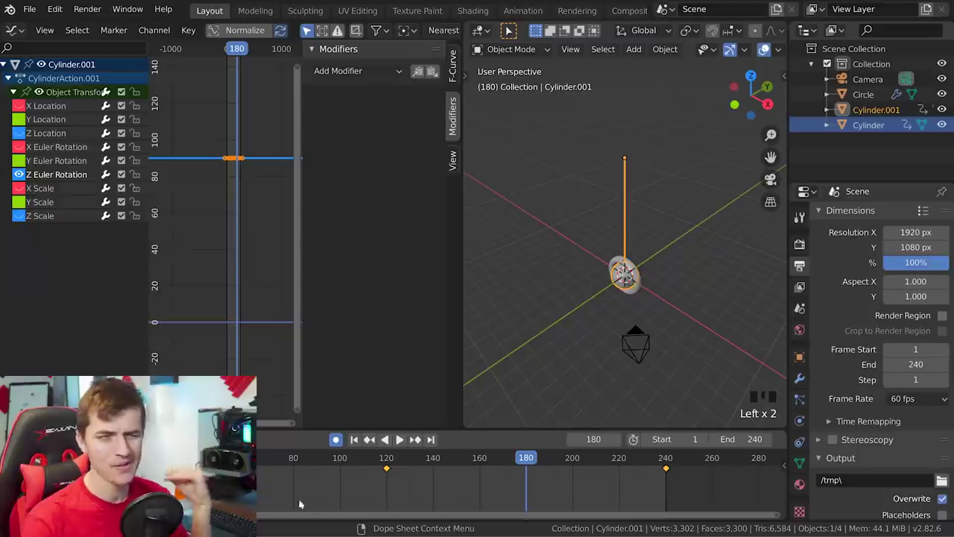
- Shift Cylinder.001's keyframes 60 frames earlier in the Dope Sheet
scroll(down, 3)
scroll(down, 3)
click(664, 323)
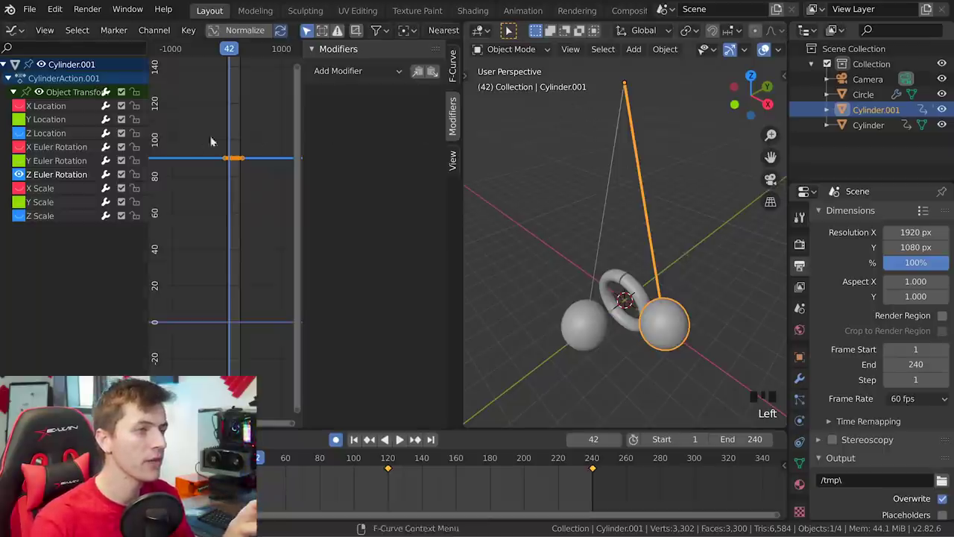
drag(24, 105, 252, 276)
key(a)
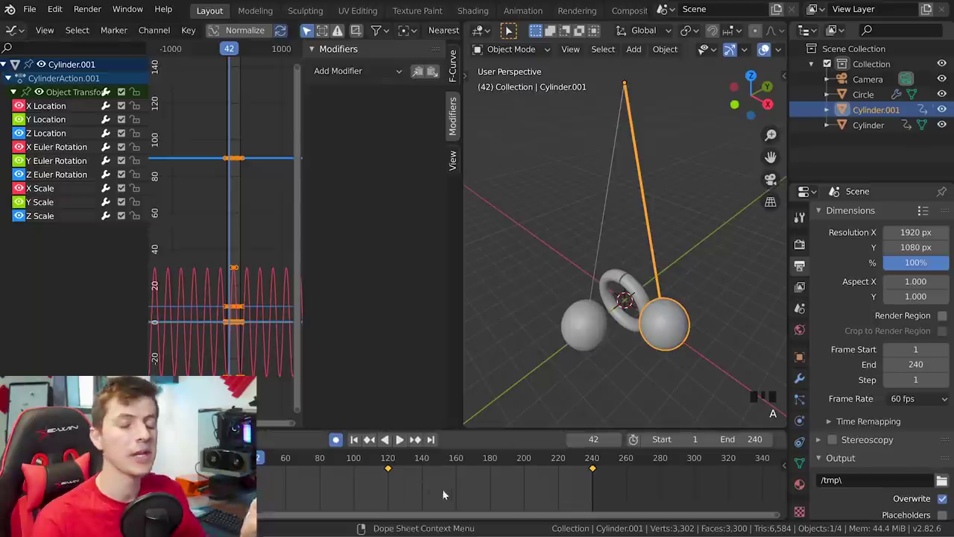
key(g)
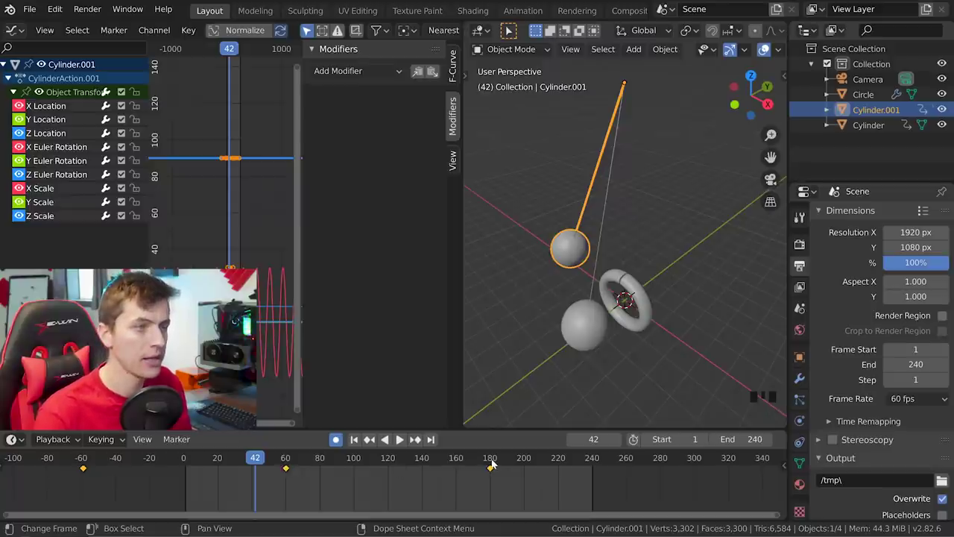
- Scrub the timeline past frame 100 to check the two balls swing out of step
drag(250, 460, 337, 439)
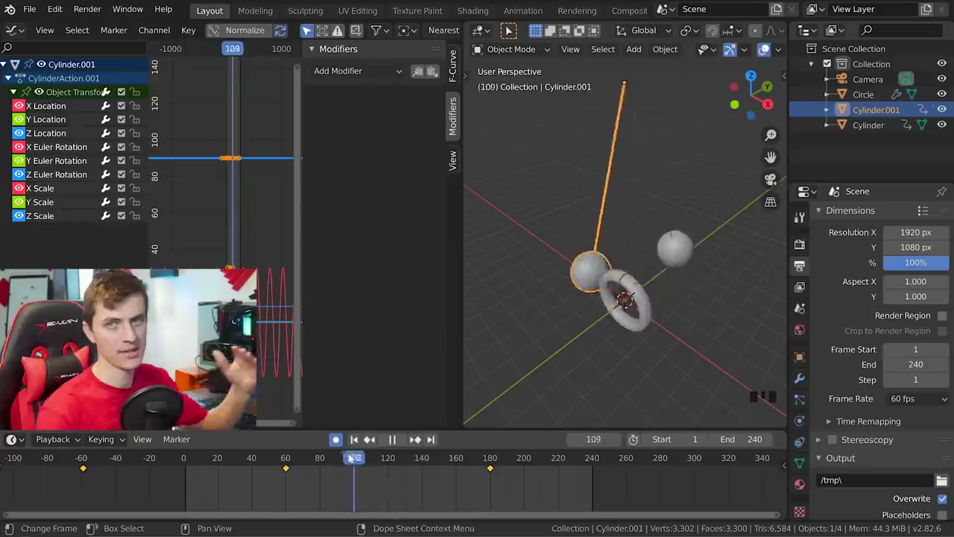
scroll(up, 3)
drag(691, 336, 322, 466)
drag(322, 466, 659, 384)
scroll(up, 3)
- Add a new plane mesh to serve as the floor
key(shift+a)
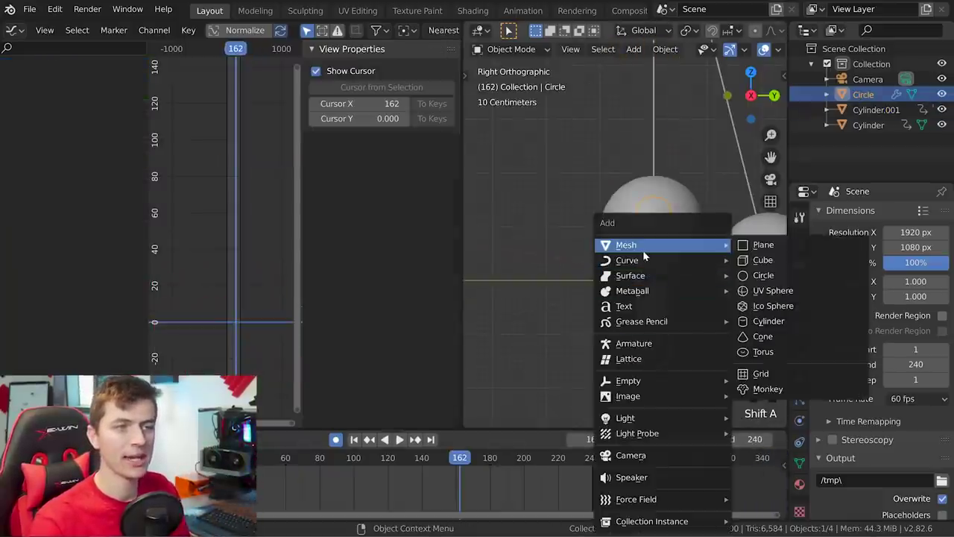
scroll(down, 3)
key(s)
scroll(down, 3)
drag(643, 358, 694, 342)
scroll(up, 3)
- Lower the plane along Z beneath the ring and scale it up into a floor
key(g)
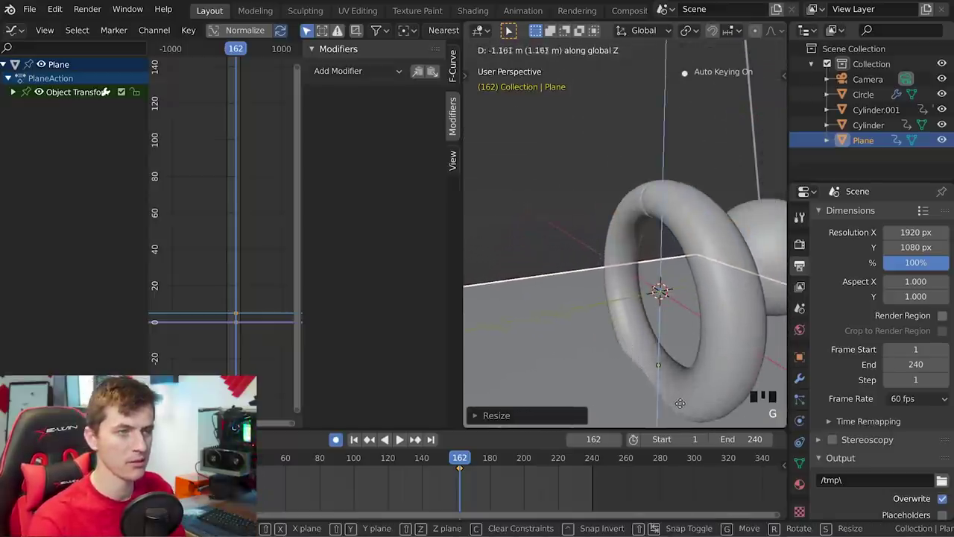
key(KP_Decimal)
scroll(up, 3)
key(KP_7)
- Confirm the floor size, view the scene from above and select the ring
key(r)
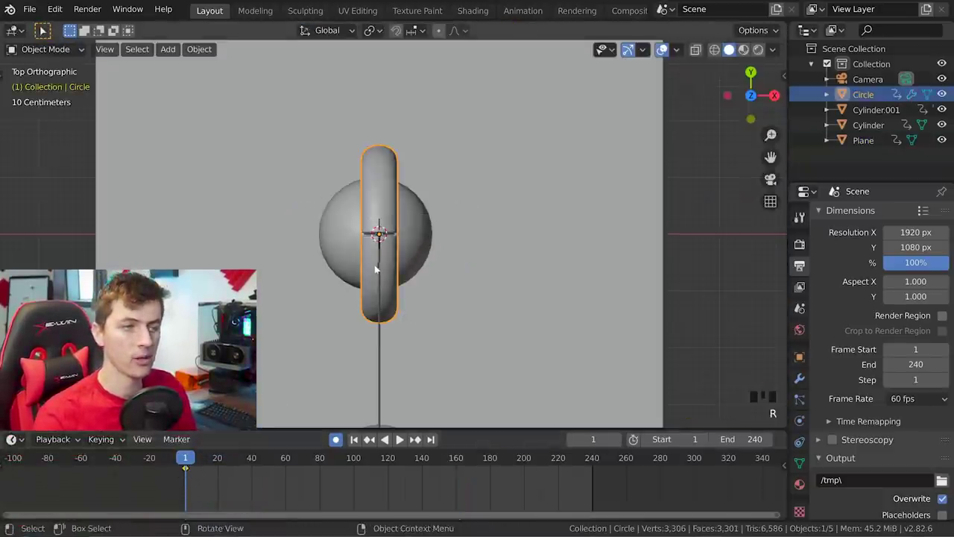
scroll(down, 3)
drag(379, 269, 528, 143)
key(KP_1)
key(KP_3)
scroll(up, 3)
key(a)
key(a)
click(523, 337)
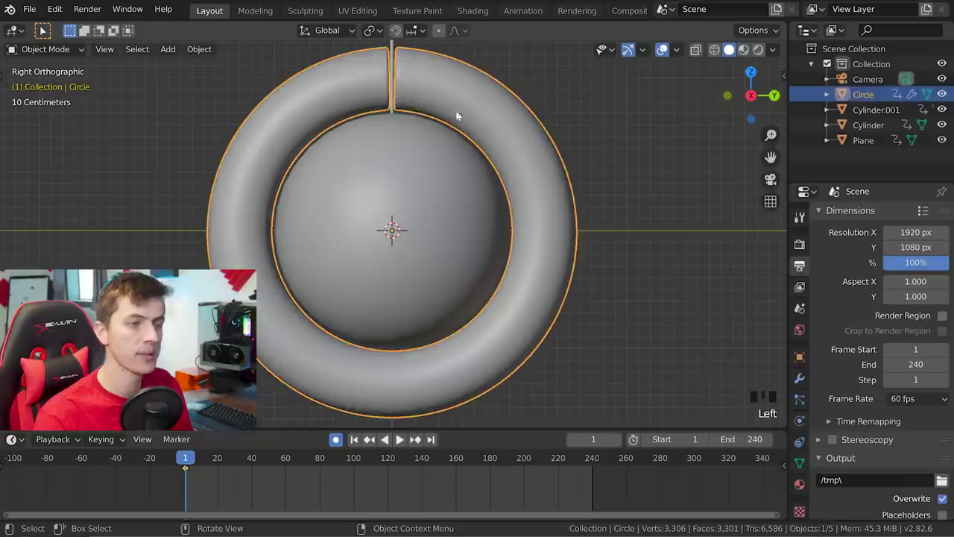
- Key the ring's starting rotation at frame 0 and begin a Z rotation at frame 60
scroll(down, 3)
drag(192, 458, 313, 465)
key(Left)
scroll(up, 3)
key(r)
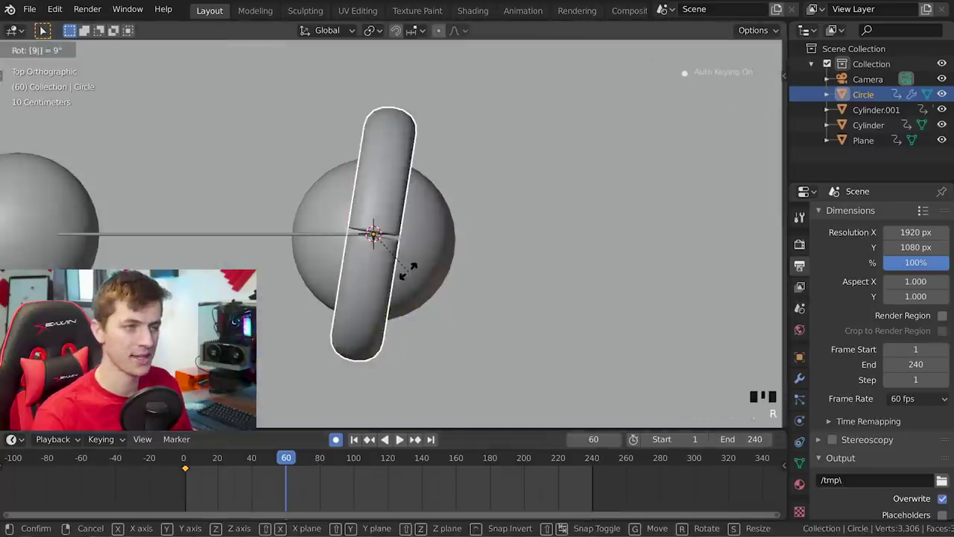
scroll(up, 3)
drag(371, 298, 362, 213)
- Set the ring's quarter-turn of 90° and key its rotation at frame 60
key(Left)
key(Left)
key(Left)
key(Left)
key(Left)
key(Left)
key(Right)
key(Right)
key(Right)
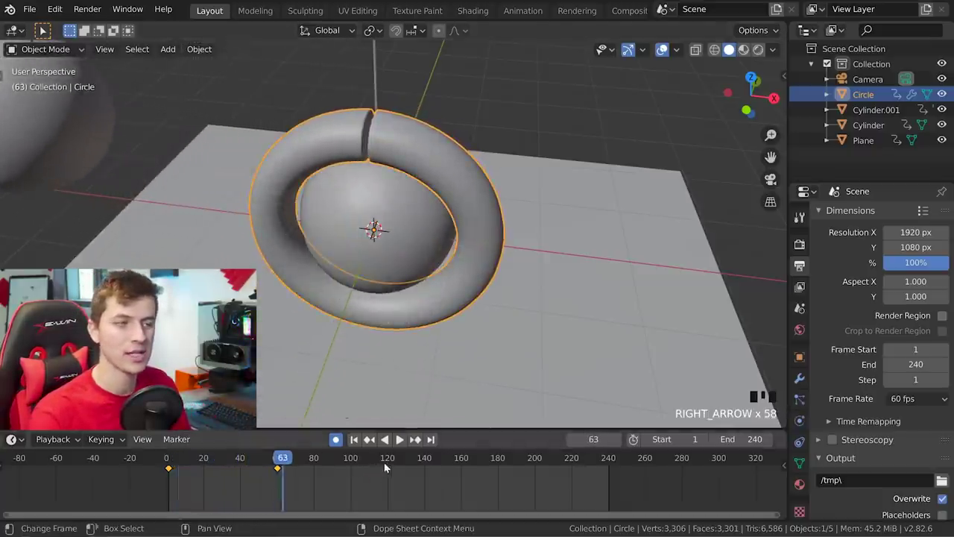
- Scrub to later frames and add another quarter-turn rotation at frame 180
click(390, 465)
key(KP_7)
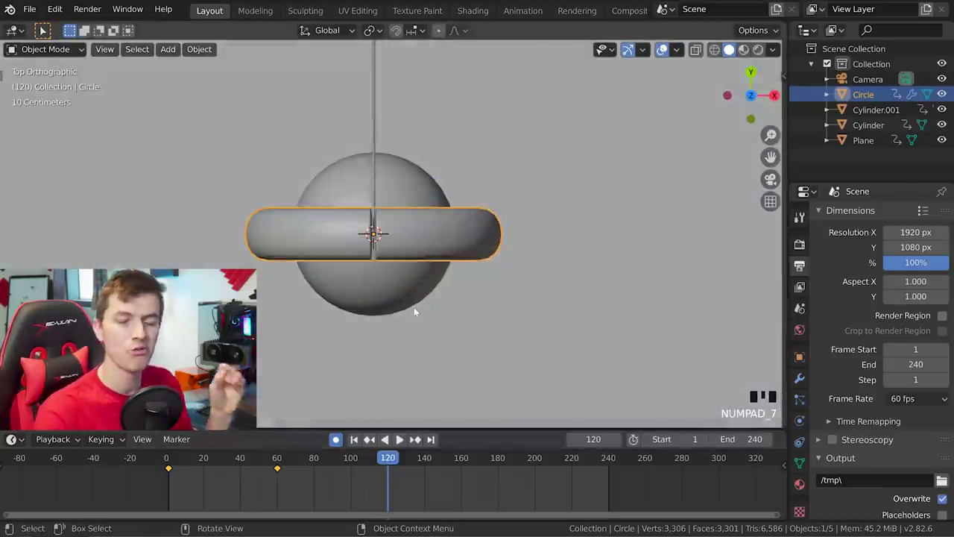
key(r)
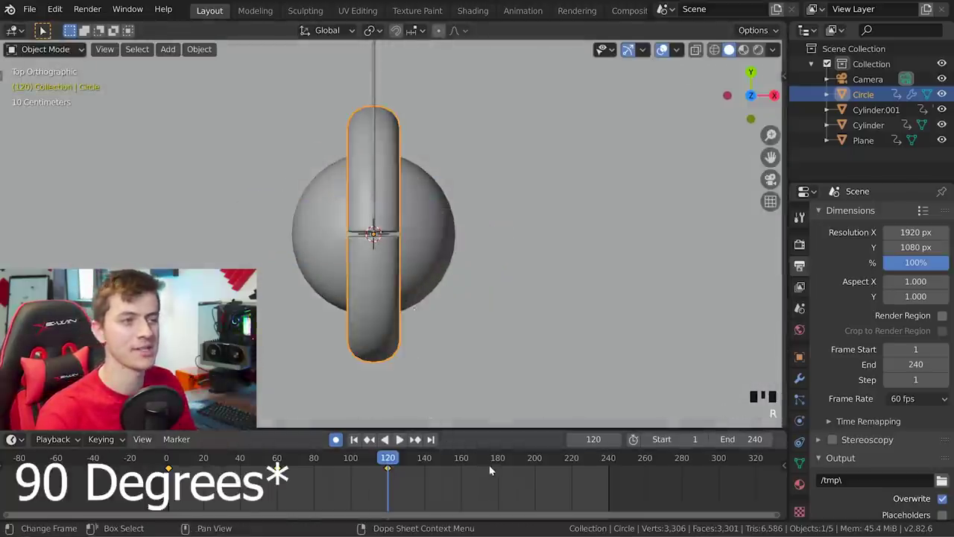
click(500, 459)
key(Right)
key(r)
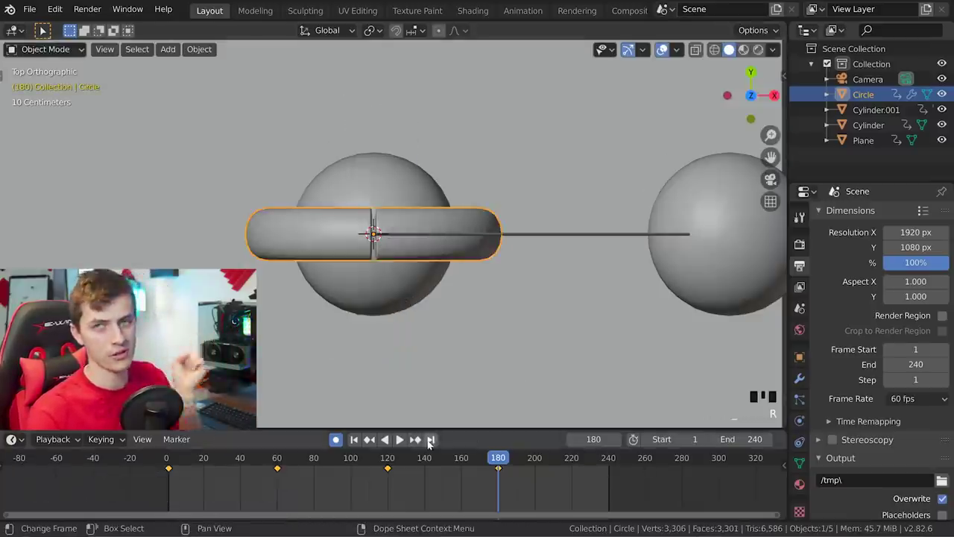
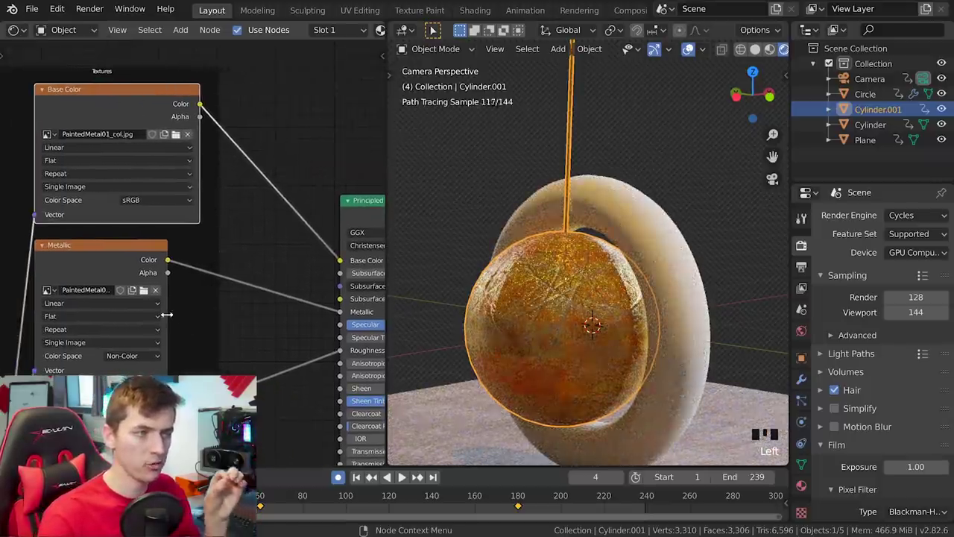
- Load PaintedMetal01_met.jpg into the Metallic image texture node
click(168, 317)
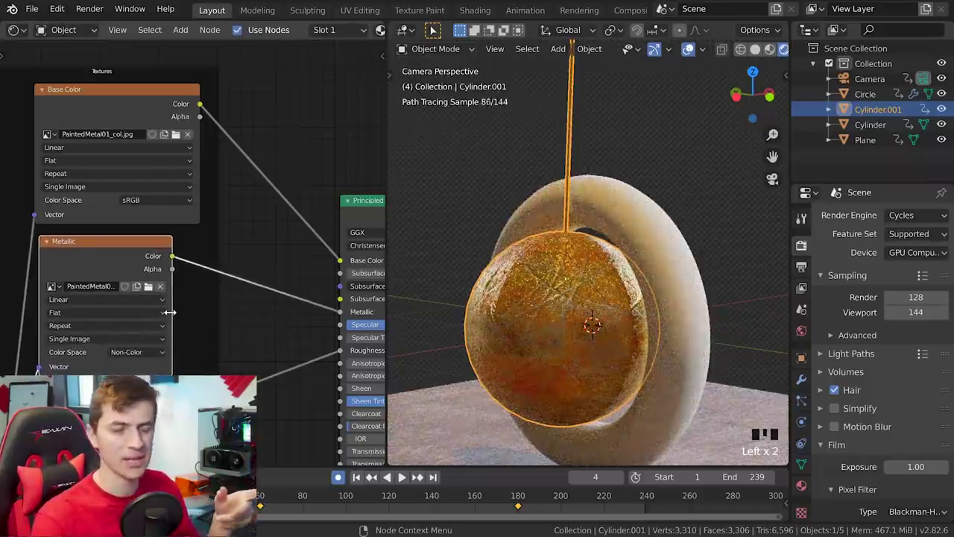
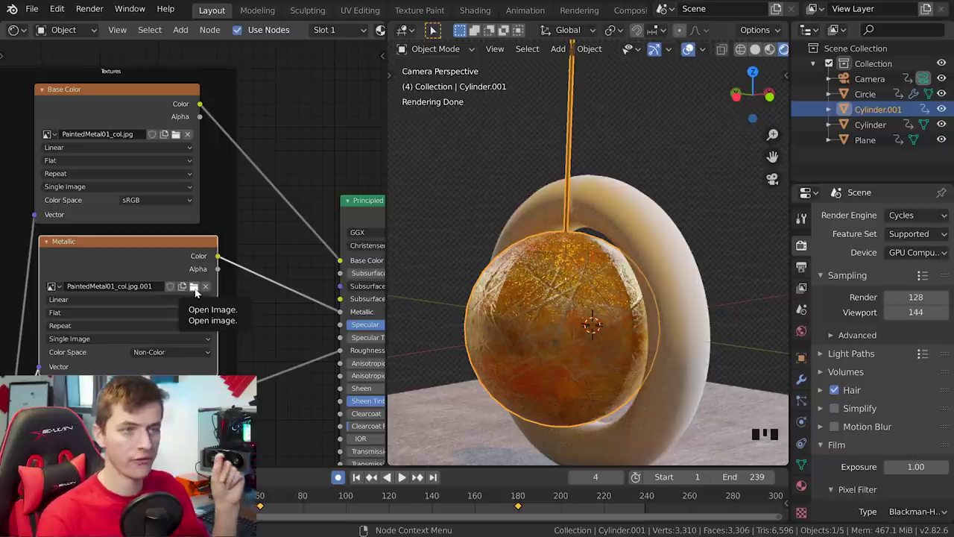
click(198, 291)
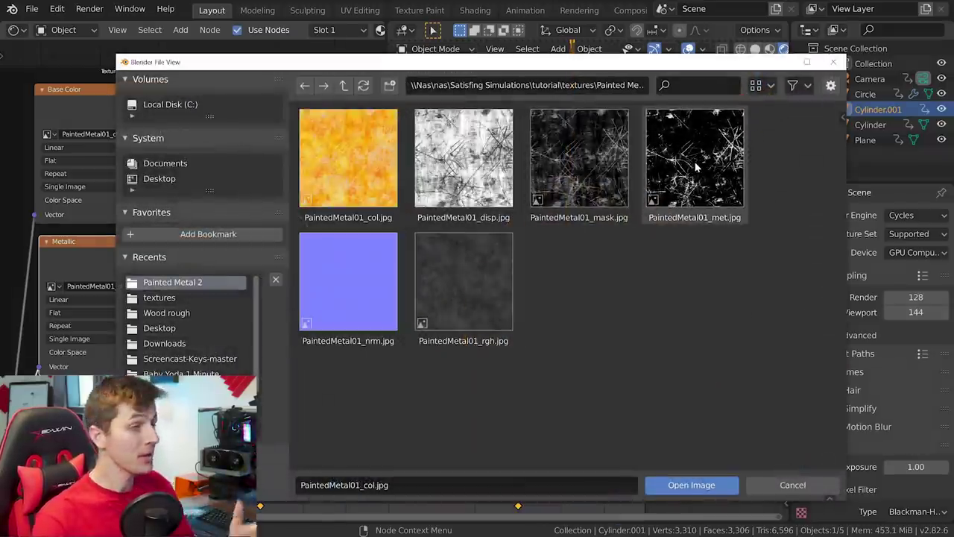
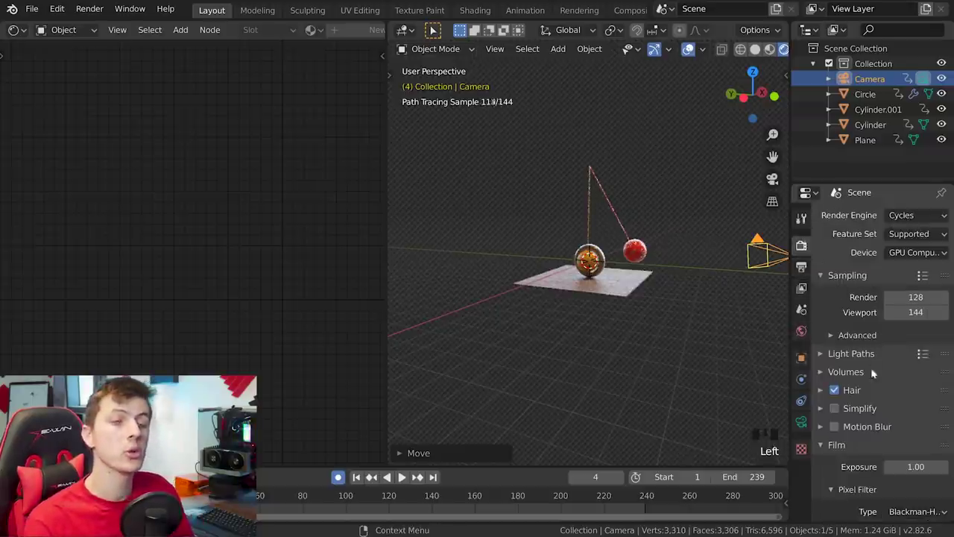
- Enable depth of field on the camera with F-stop 0.5
click(838, 428)
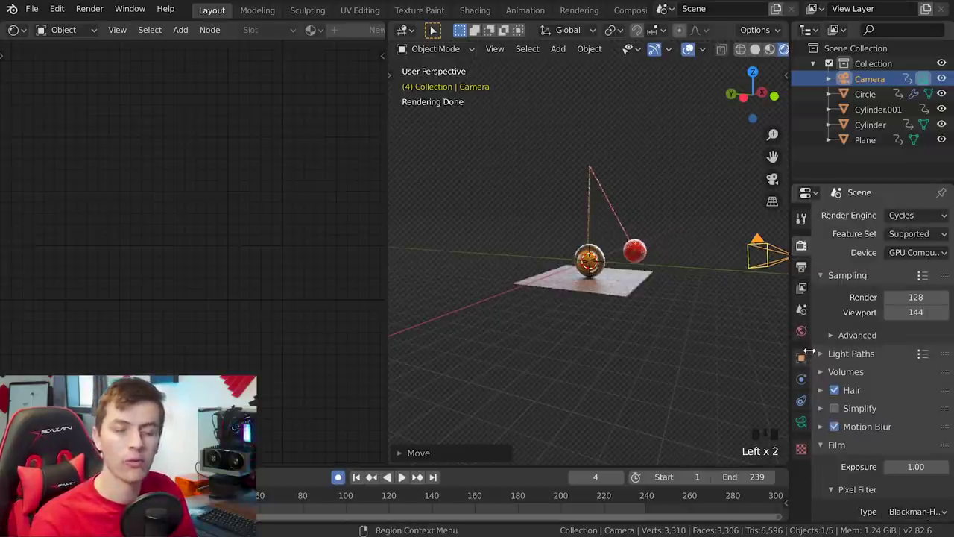
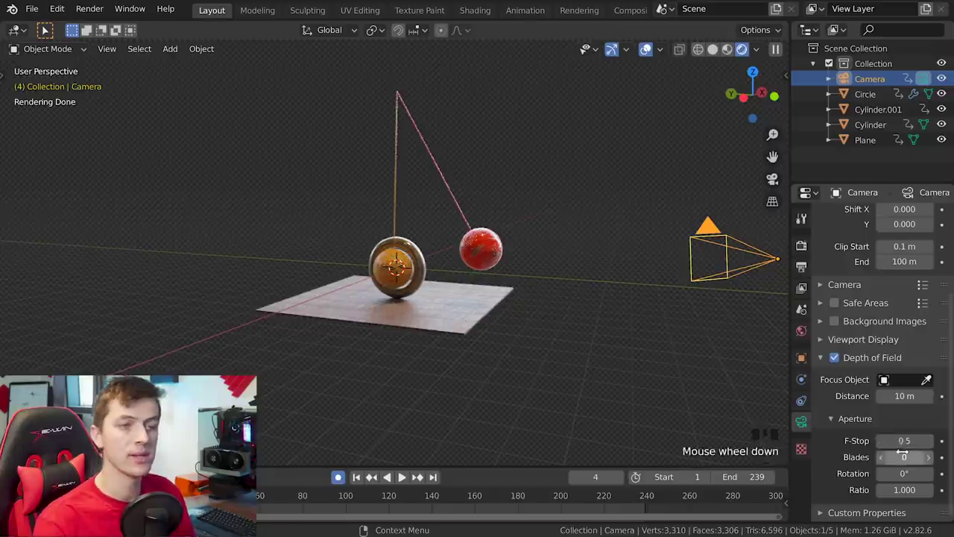
click(843, 340)
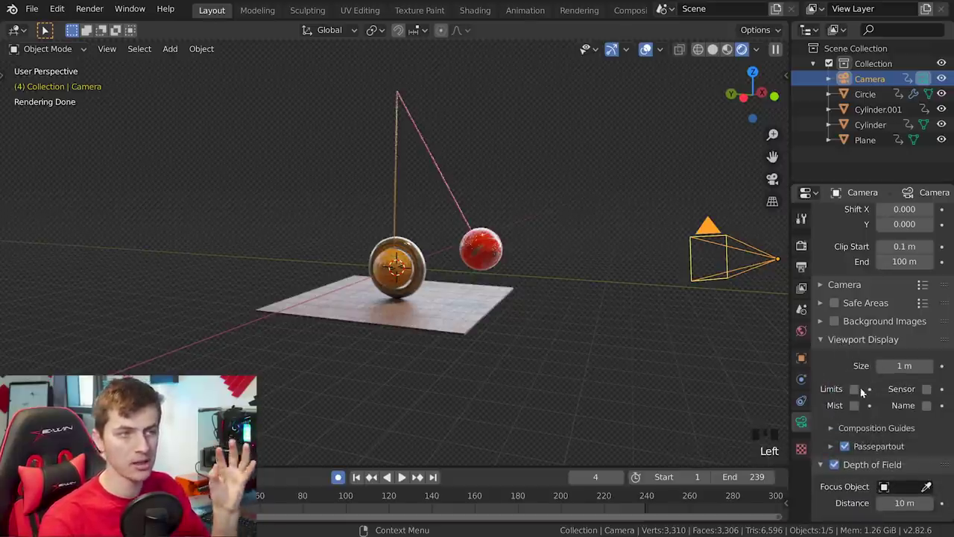